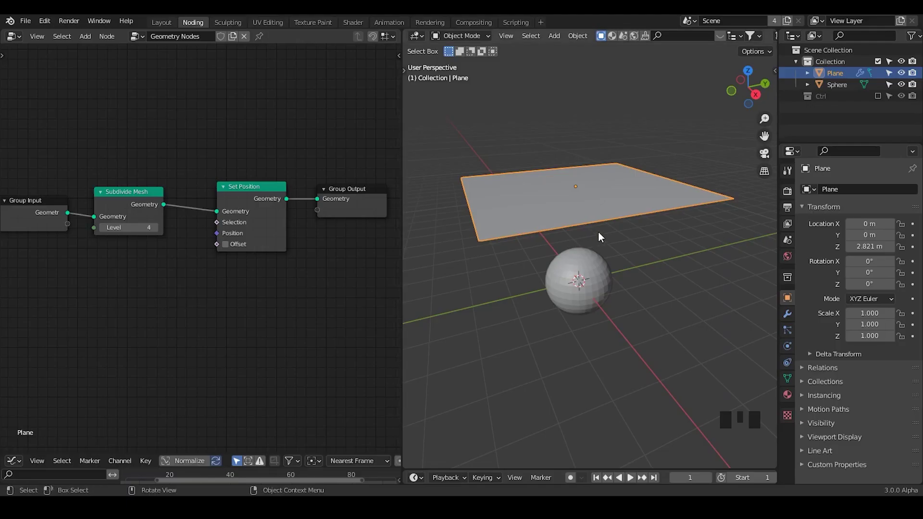
# Show the plane's modifier settings and switch the viewport to wireframe shading.
pyautogui.click(594, 274)
pyautogui.click(617, 196)
pyautogui.click(796, 304)
# Pan the node editor so the geometry nodes tree is in view.
pyautogui.click(261, 42)
pyautogui.moveTo(183, 212); pyautogui.dragTo(730, 41)
pyautogui.click(730, 41)
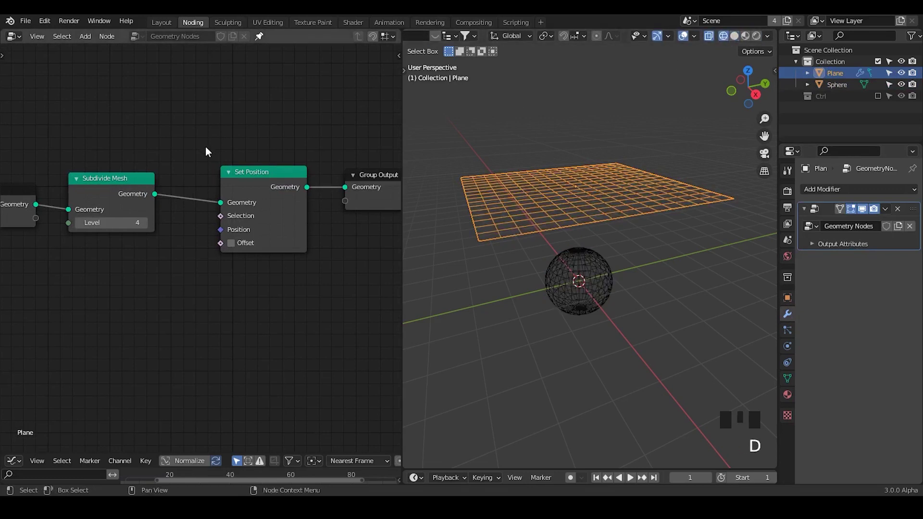
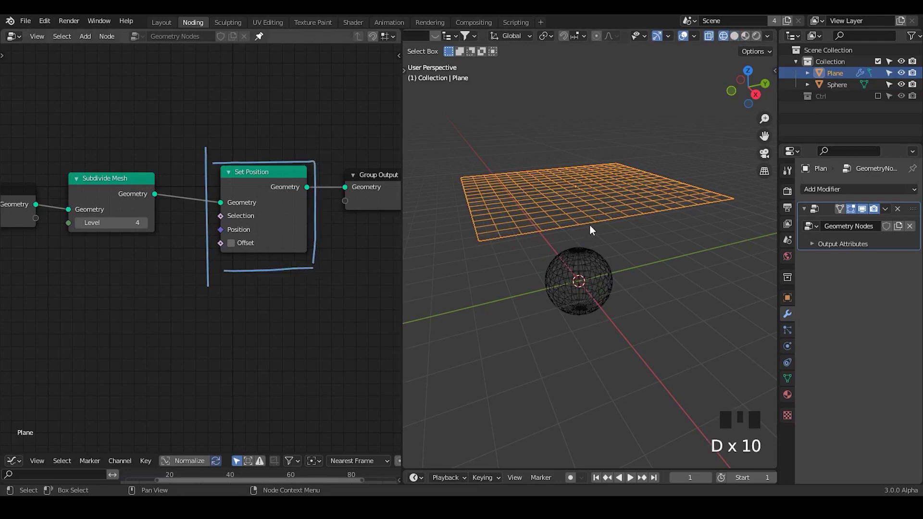
# Add a Position input node and place it below Subdivide Mesh, with a sketched note on the Position input.
pyautogui.moveTo(592, 238); pyautogui.dragTo(225, 249)
pyautogui.moveTo(238, 287); pyautogui.dragTo(203, 237)
pyautogui.press('d')
pyautogui.press('d')
pyautogui.click(202, 237)
pyautogui.press('d')
pyautogui.press('d')
pyautogui.press('d')
pyautogui.press('ctrl+a')
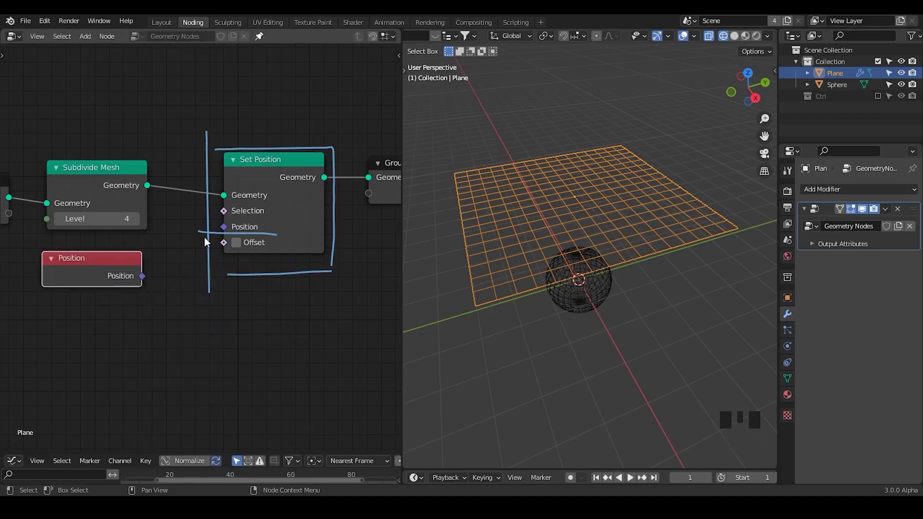
pyautogui.moveTo(168, 269); pyautogui.dragTo(206, 233)
# Erase the sketched notes, add a Combine XYZ node and wire its vector toward Set Position.
pyautogui.rightClick(203, 223)
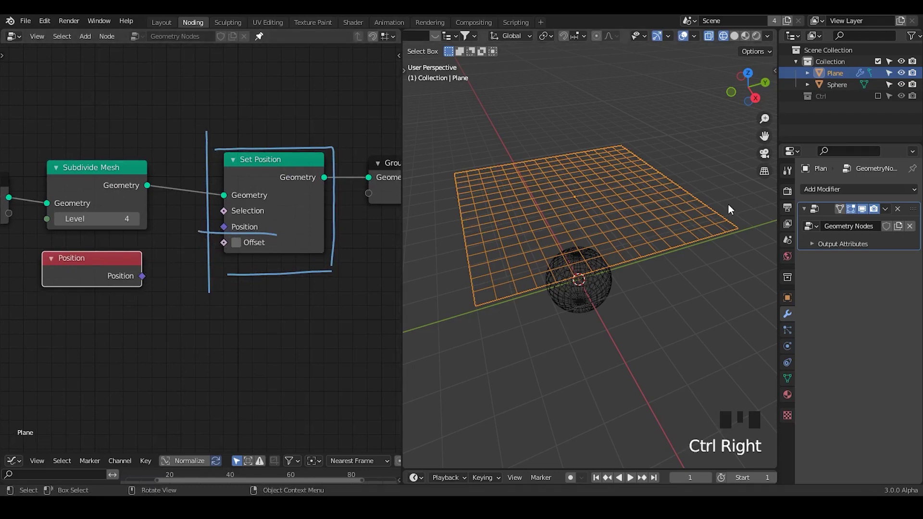
pyautogui.press('d')
pyautogui.rightClick(194, 238)
pyautogui.press('d')
pyautogui.press('d')
pyautogui.press('d')
pyautogui.click(182, 254)
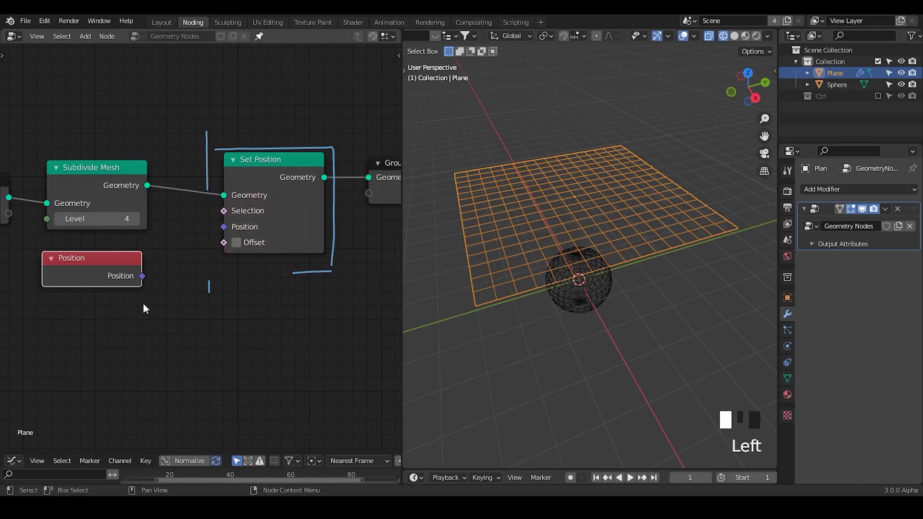
pyautogui.press('ctrl+a')
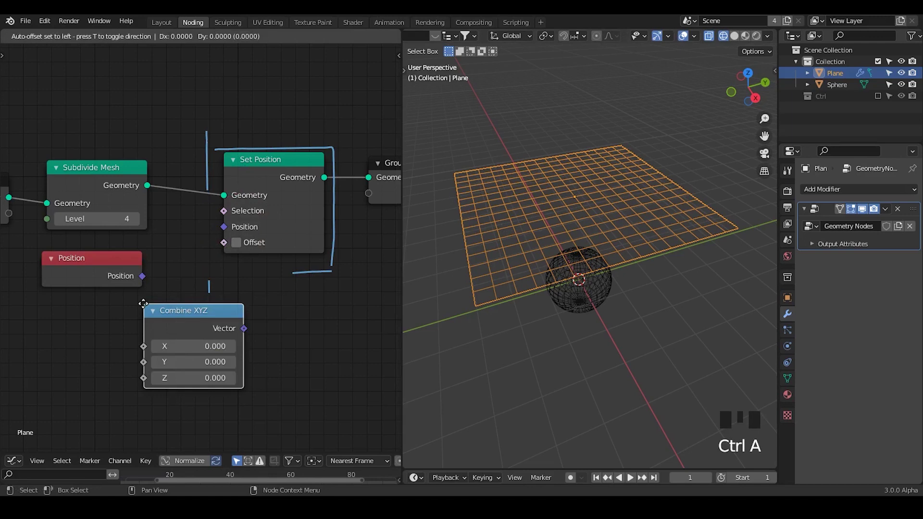
pyautogui.moveTo(74, 312); pyautogui.dragTo(188, 293)
# Feed Combine XYZ and Position into a vector Add node driving Set Position's Position.
pyautogui.moveTo(192, 283); pyautogui.dragTo(518, 175)
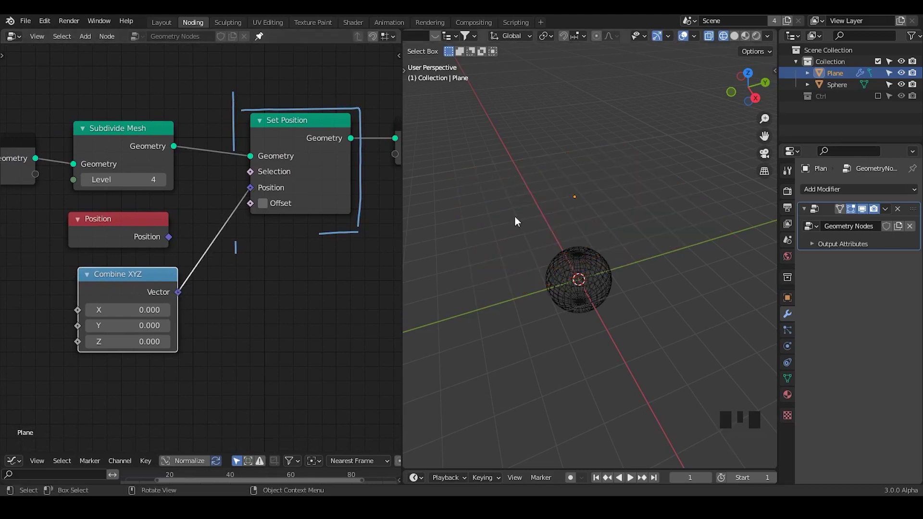
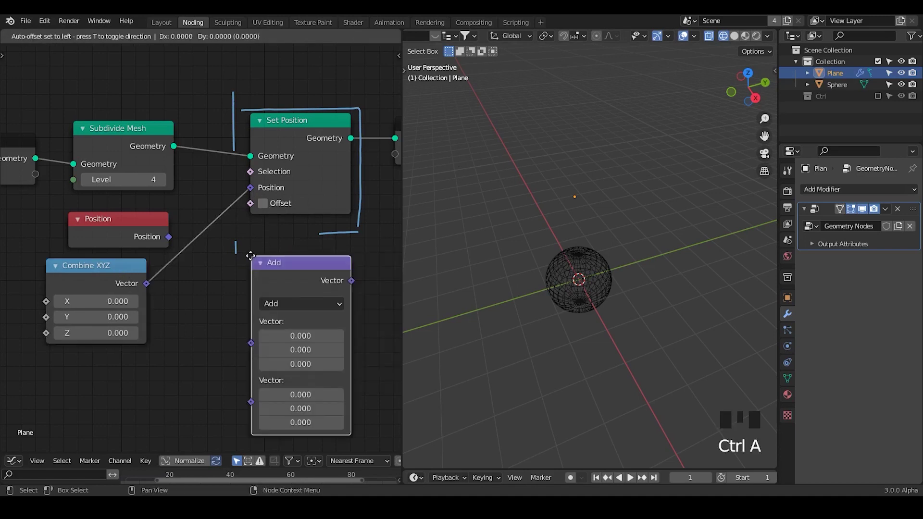
pyautogui.moveTo(166, 292); pyautogui.dragTo(217, 310)
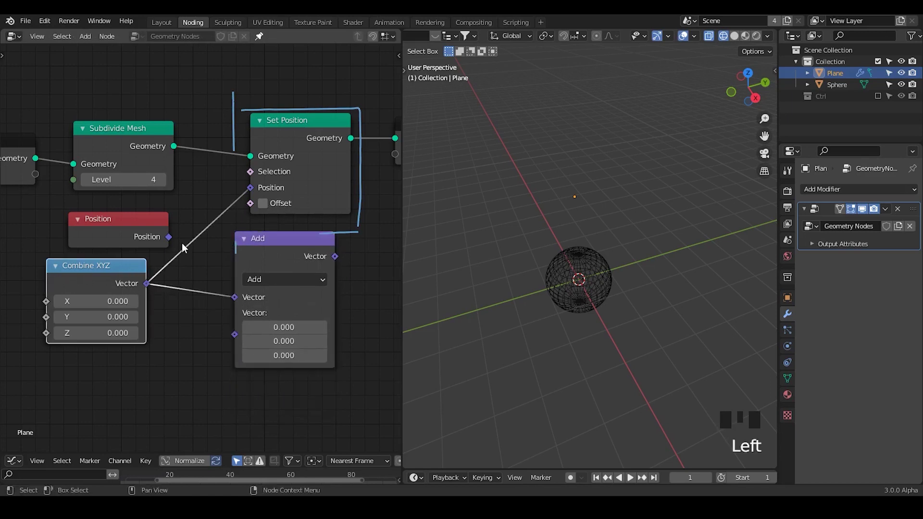
pyautogui.moveTo(185, 261); pyautogui.dragTo(347, 231)
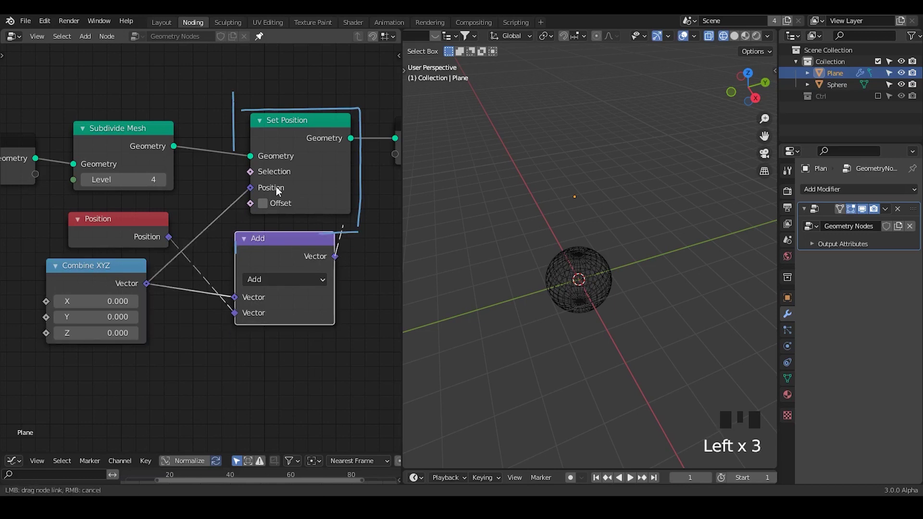
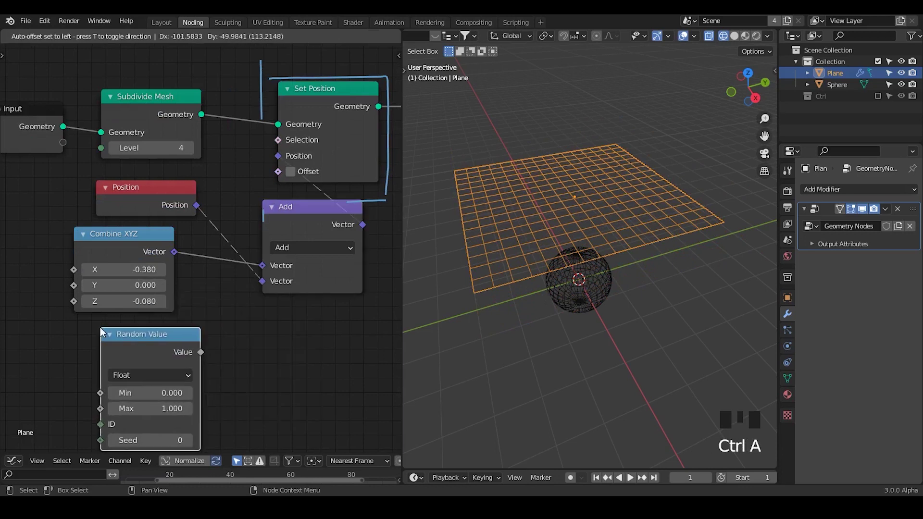
# Test a Random Value node set to vector output feeding the Add node.
pyautogui.moveTo(167, 259); pyautogui.dragTo(190, 310)
pyautogui.moveTo(190, 309); pyautogui.dragTo(178, 327)
pyautogui.moveTo(179, 326); pyautogui.dragTo(218, 282)
pyautogui.moveTo(219, 282); pyautogui.dragTo(586, 198)
pyautogui.moveTo(586, 198); pyautogui.dragTo(167, 293)
pyautogui.click(162, 297)
# Try a Noise Texture, then link Combine XYZ directly to Set Position with Offset on and select Position and Add for removal.
pyautogui.press('ctrl+a')
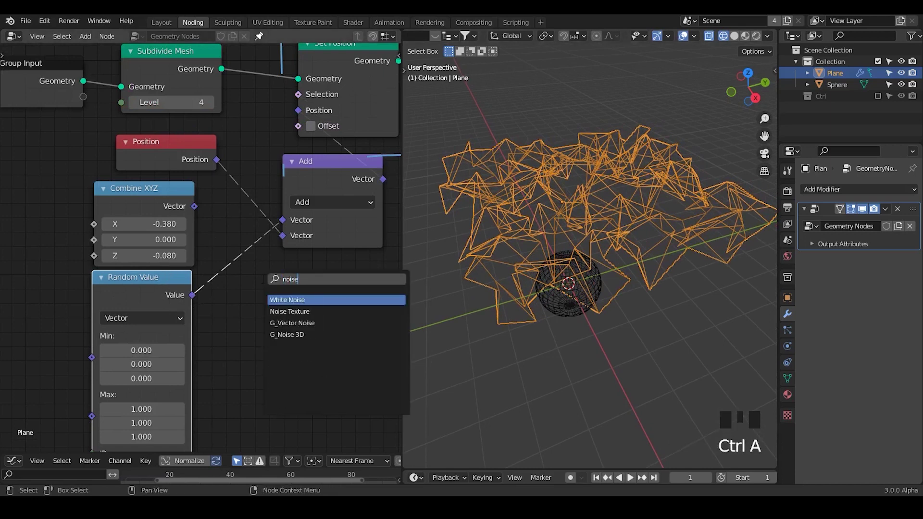
pyautogui.press('x')
pyautogui.press('ctrl+a')
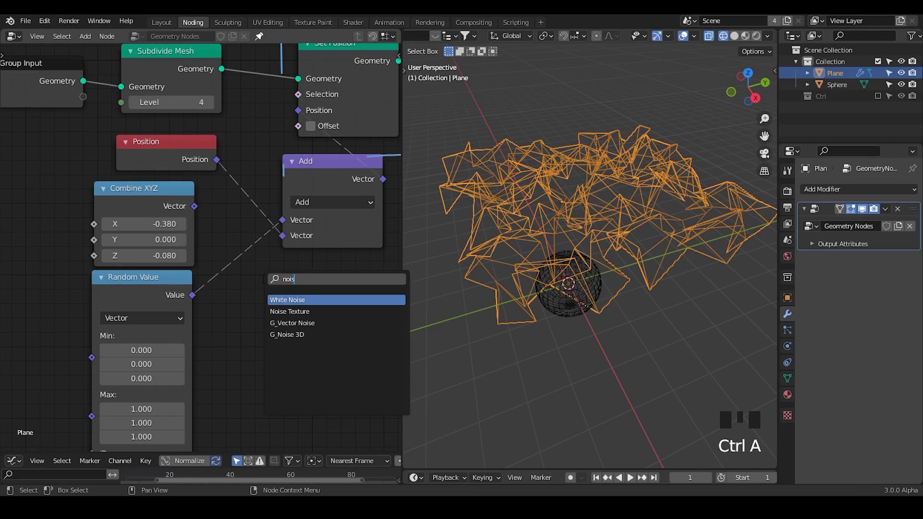
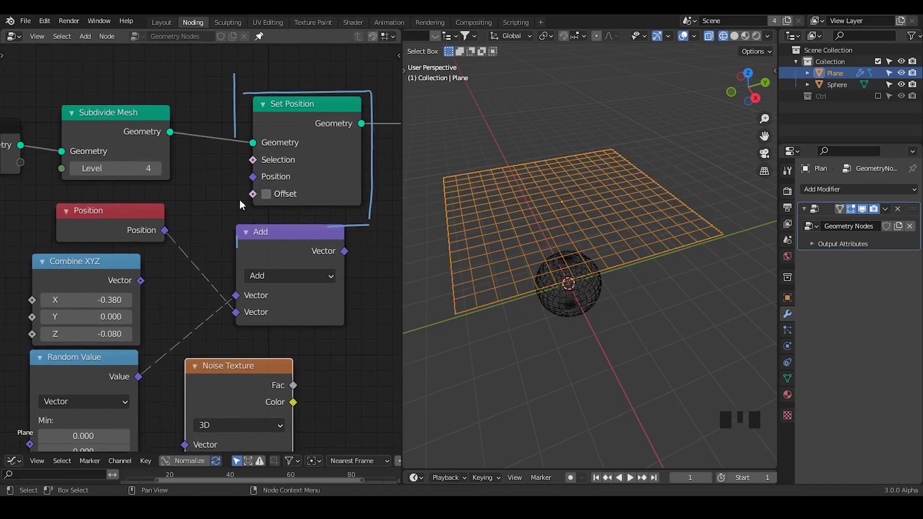
pyautogui.moveTo(142, 289); pyautogui.dragTo(151, 276)
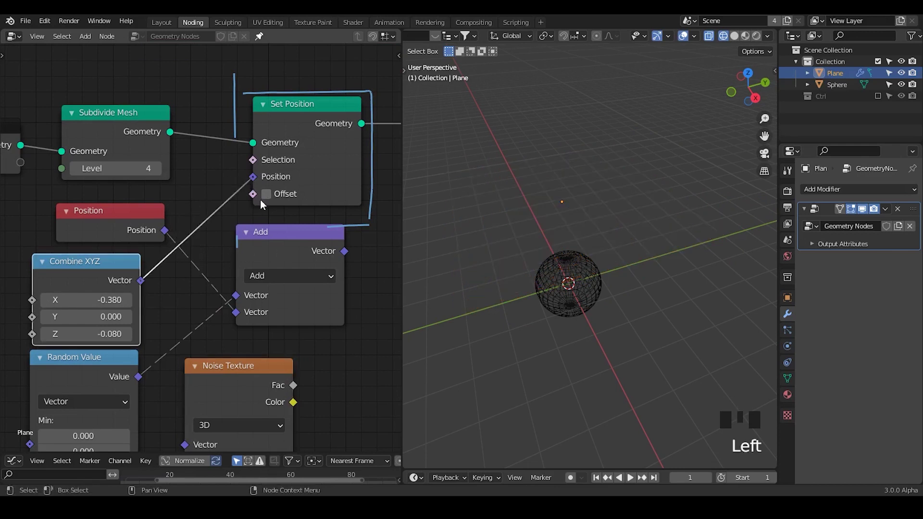
pyautogui.click(269, 203)
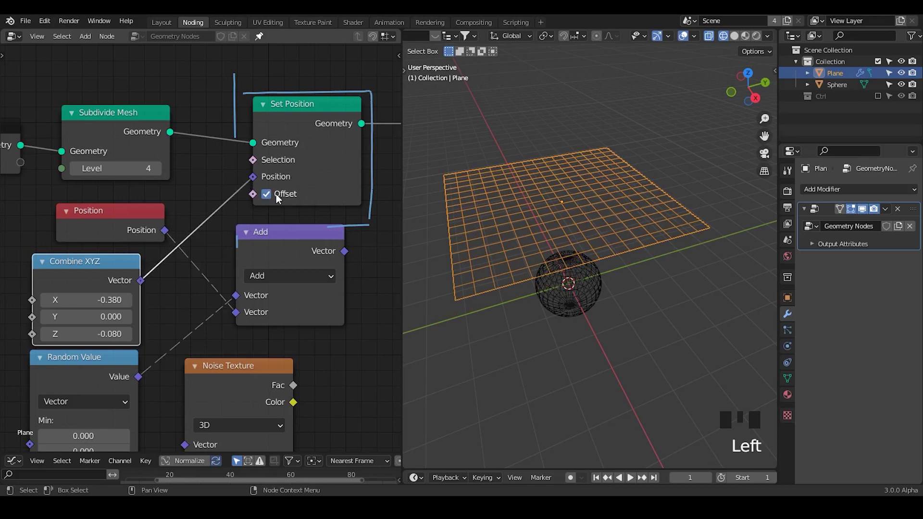
pyautogui.click(131, 218)
pyautogui.click(254, 247)
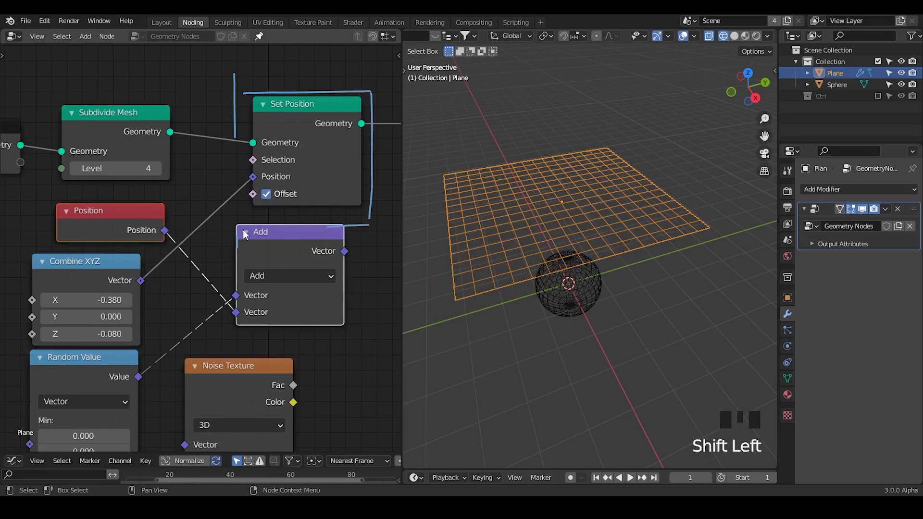
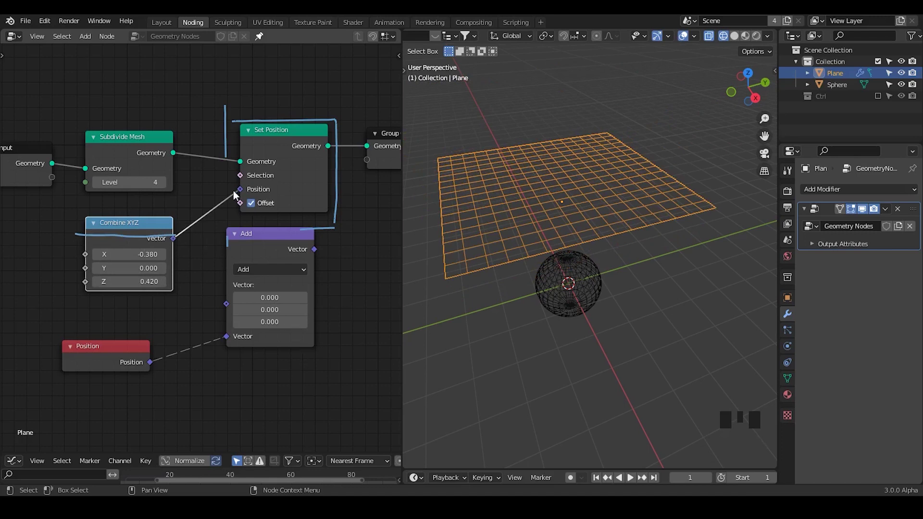
# Add a Geometry Proximity node above Subdivide Mesh and Set Position.
pyautogui.click(230, 210)
pyautogui.click(254, 208)
pyautogui.press('d')
pyautogui.moveTo(230, 200); pyautogui.dragTo(294, 202)
pyautogui.press('d')
pyautogui.press('d')
pyautogui.press('d')
pyautogui.moveTo(235, 229); pyautogui.dragTo(169, 91)
pyautogui.press('ctrl+a')
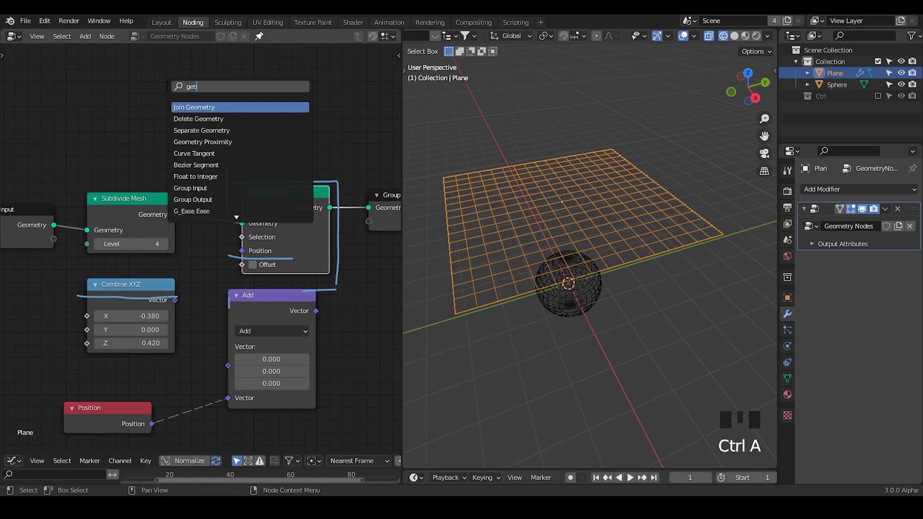
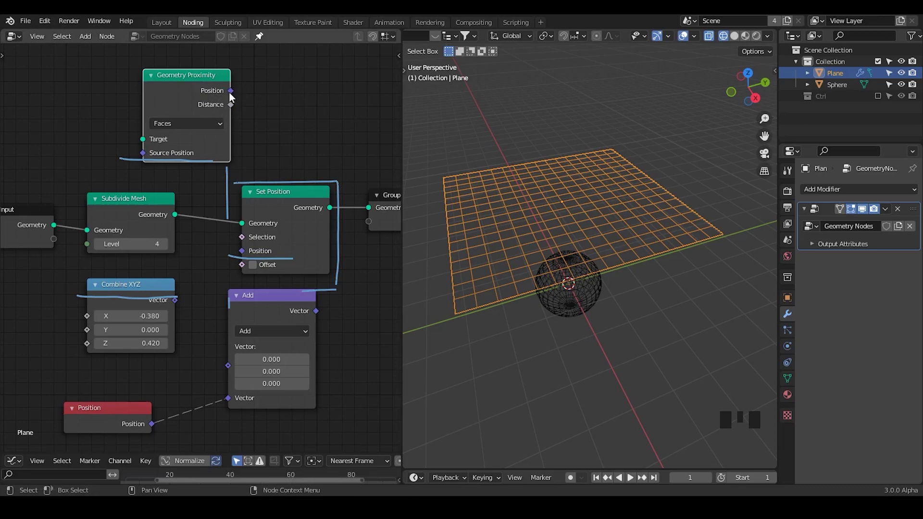
# Give the plane a Shrinkwrap modifier with its Target set to Sphere.
pyautogui.moveTo(238, 98); pyautogui.dragTo(809, 193)
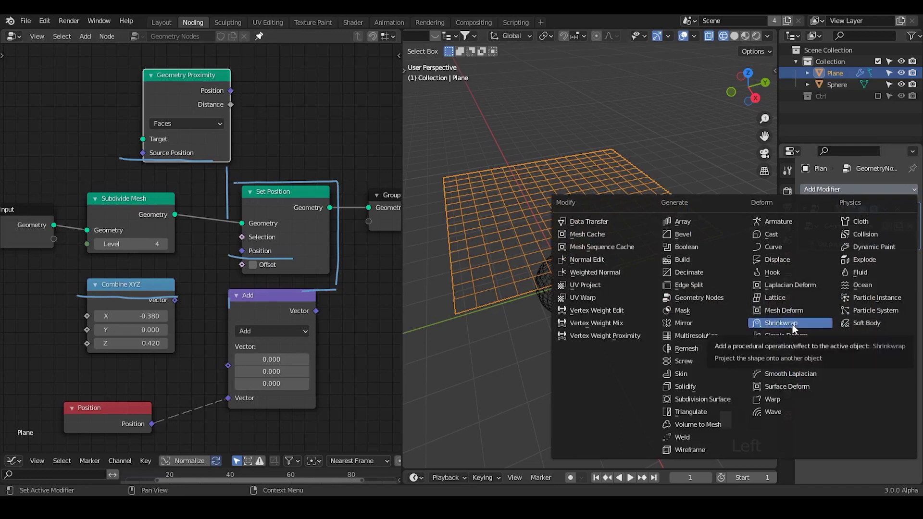
pyautogui.click(796, 331)
pyautogui.moveTo(623, 283); pyautogui.dragTo(898, 309)
pyautogui.click(897, 309)
pyautogui.moveTo(601, 253); pyautogui.dragTo(538, 185)
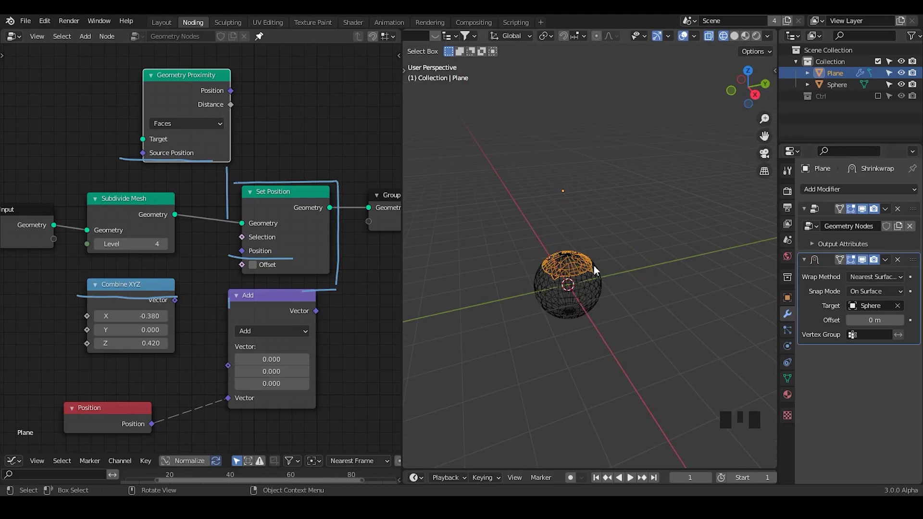
pyautogui.moveTo(864, 283); pyautogui.dragTo(789, 302)
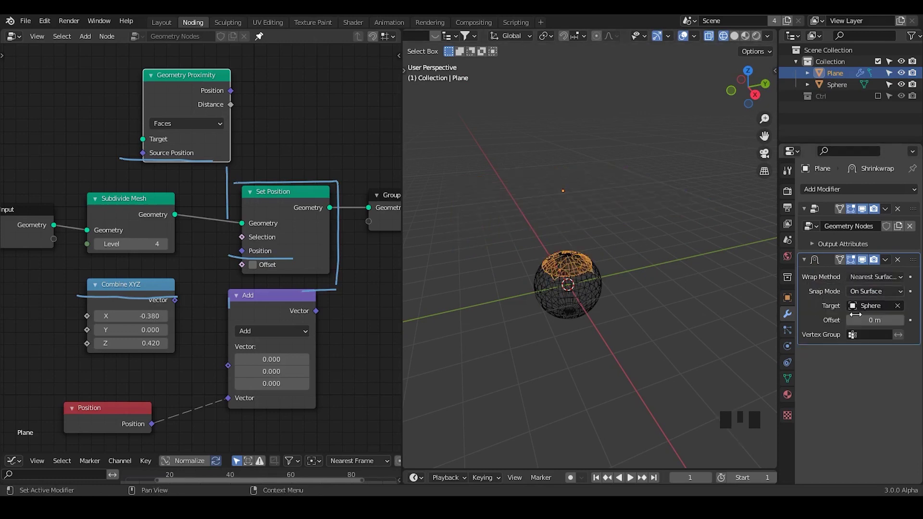
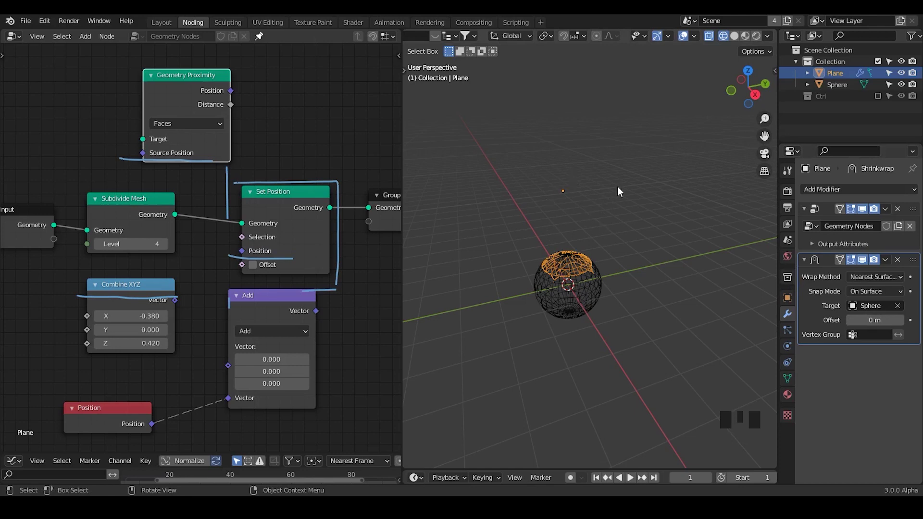
# Hide the shrinkwrap in the viewport and feed an Object Info node reading Sphere into Geometry Proximity's Target.
pyautogui.click(867, 264)
pyautogui.click(877, 266)
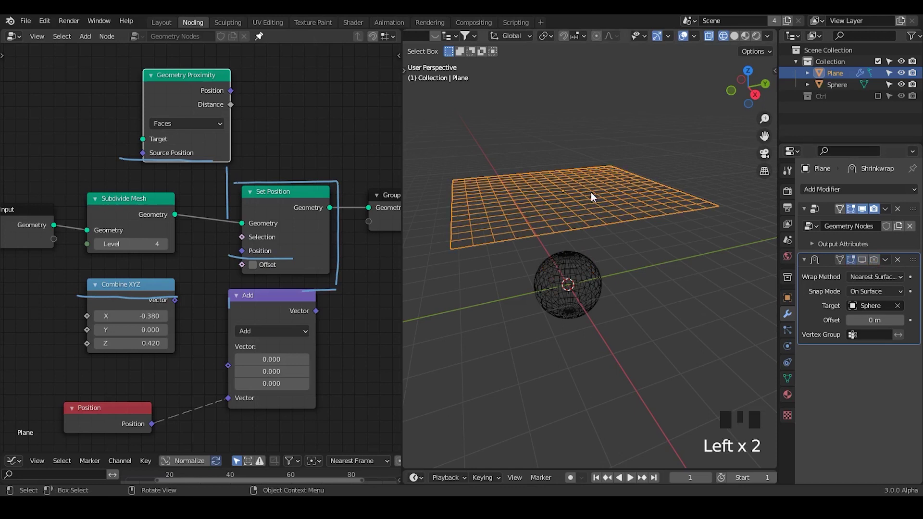
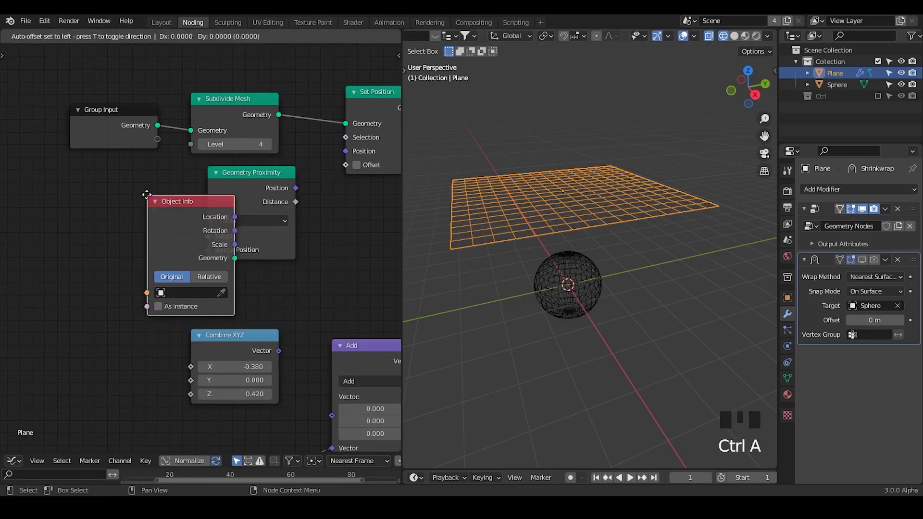
pyautogui.click(143, 282)
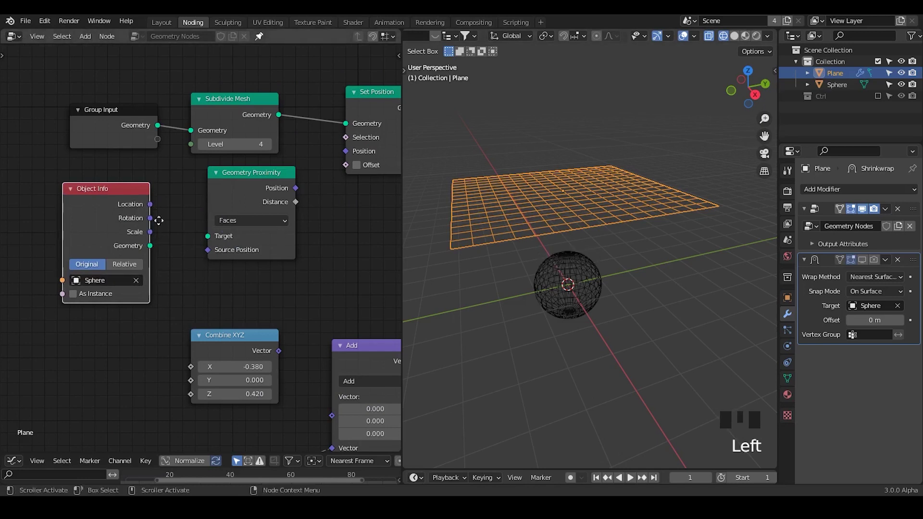
pyautogui.moveTo(162, 193); pyautogui.dragTo(203, 203)
pyautogui.moveTo(204, 202); pyautogui.dragTo(218, 230)
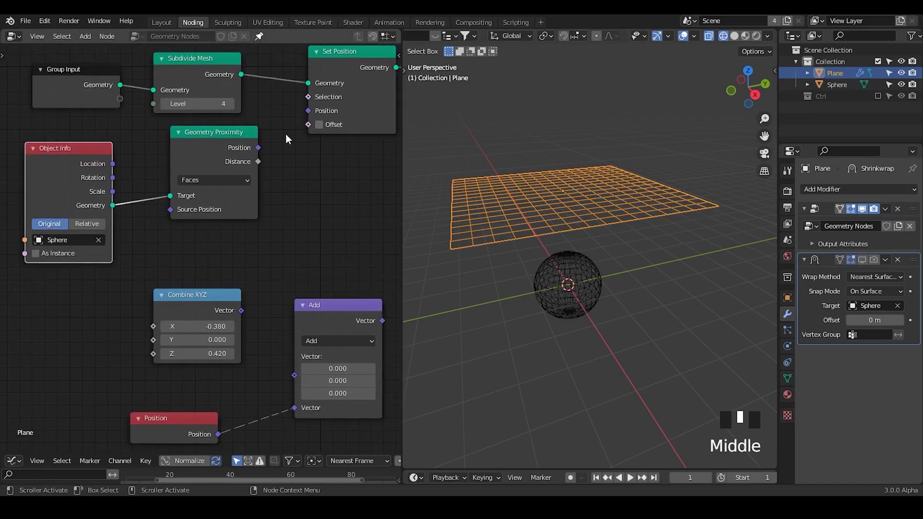
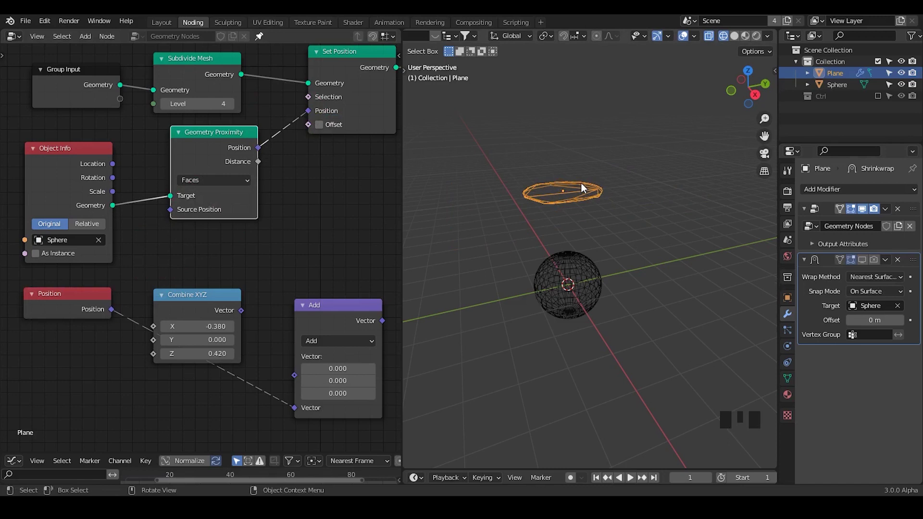
# Set Object Info to Relative so proximity uses the sphere's relative transform.
pyautogui.click(568, 282)
pyautogui.click(561, 205)
pyautogui.click(612, 317)
pyautogui.click(569, 224)
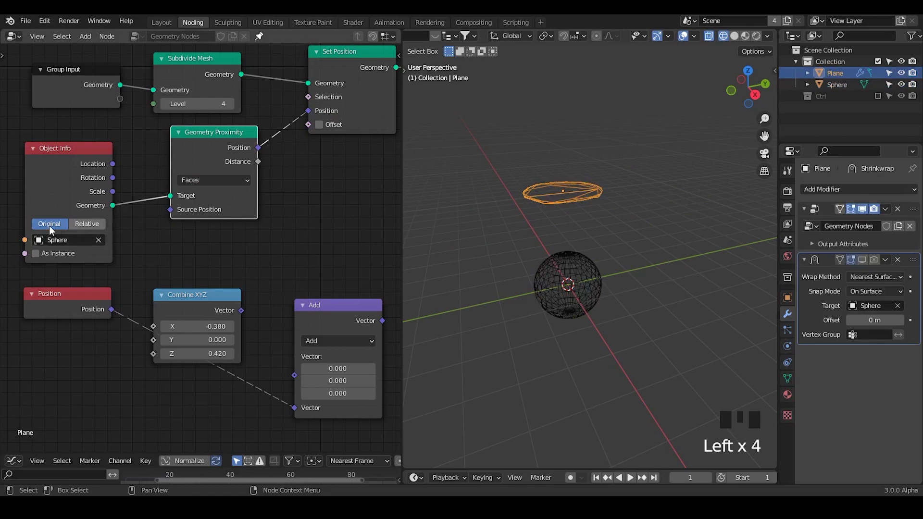
pyautogui.click(88, 229)
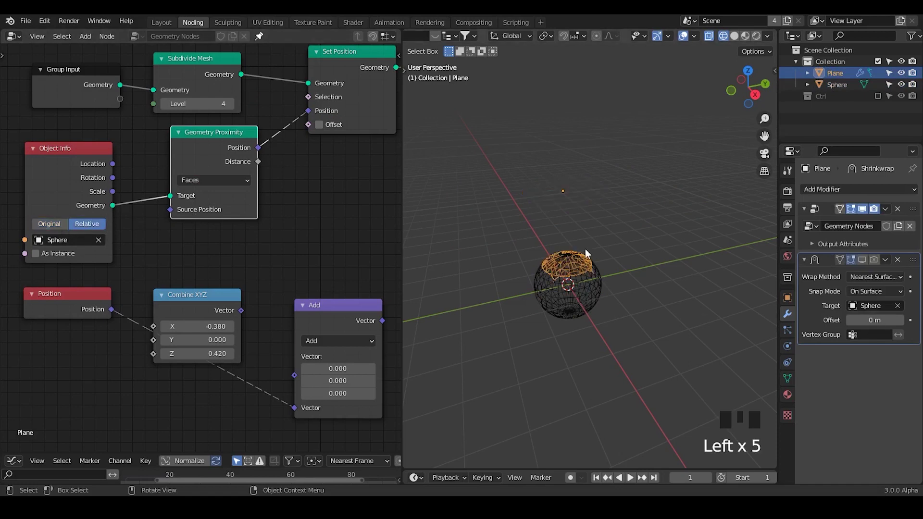
# Switch Geometry Proximity's target element from Faces to Points, wrapping the plane over the sphere's top.
pyautogui.moveTo(583, 272); pyautogui.dragTo(862, 292)
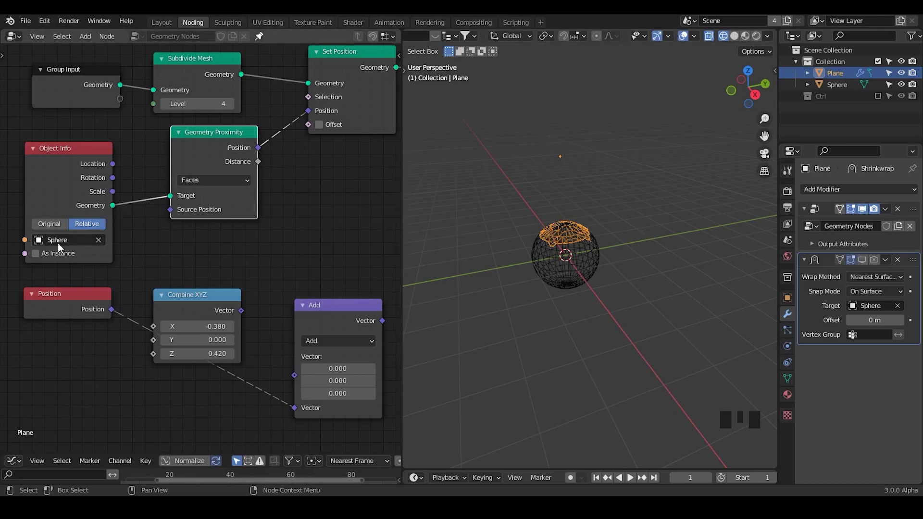
pyautogui.moveTo(215, 183); pyautogui.dragTo(165, 173)
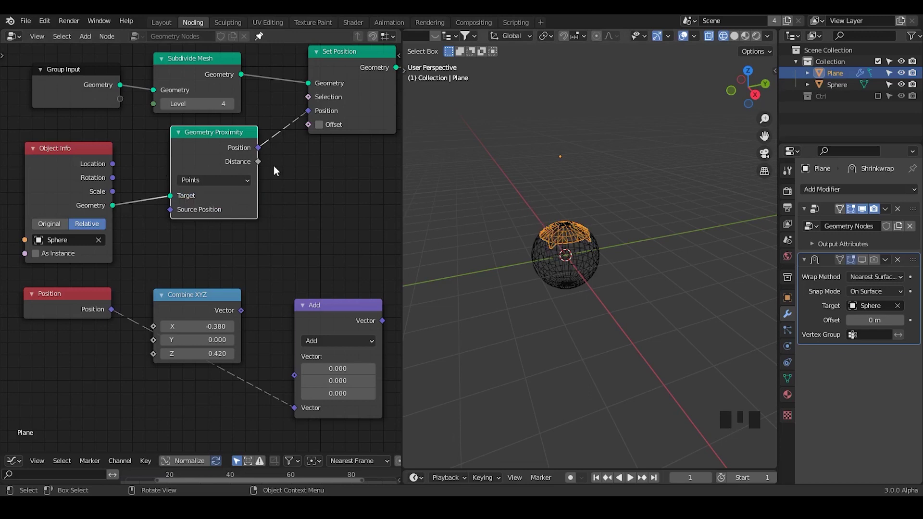
# Drop a Mix node onto the link between Geometry Proximity's Position and Set Position.
pyautogui.moveTo(218, 188); pyautogui.dragTo(287, 177)
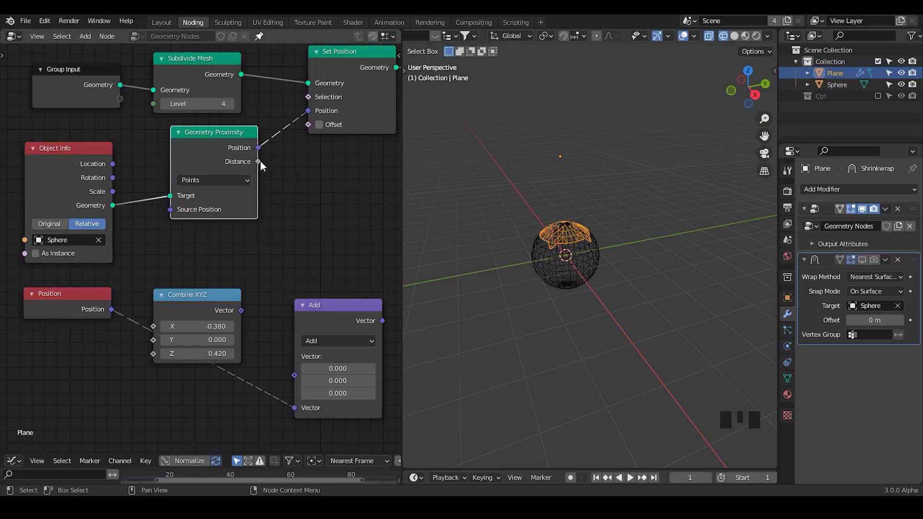
pyautogui.moveTo(262, 168); pyautogui.dragTo(299, 190)
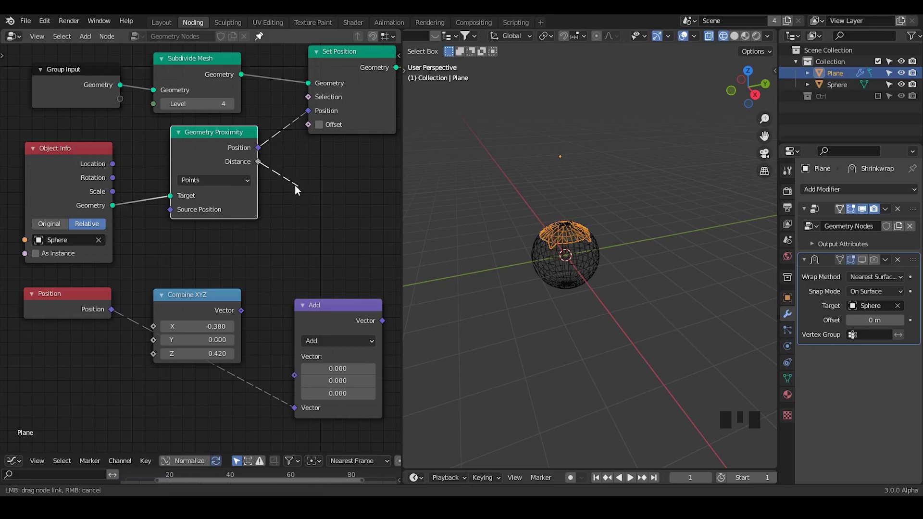
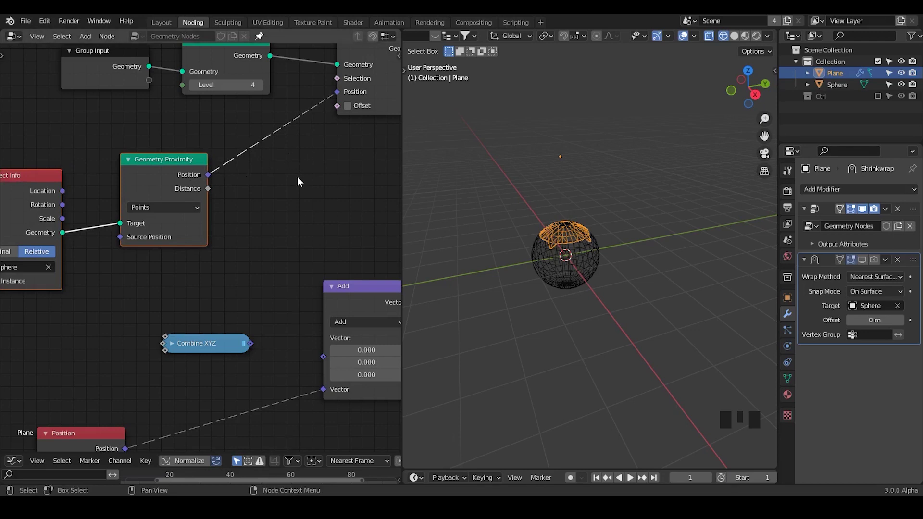
pyautogui.middleClick(258, 211)
pyautogui.click(50, 269)
pyautogui.press('g')
pyautogui.press('ctrl+a')
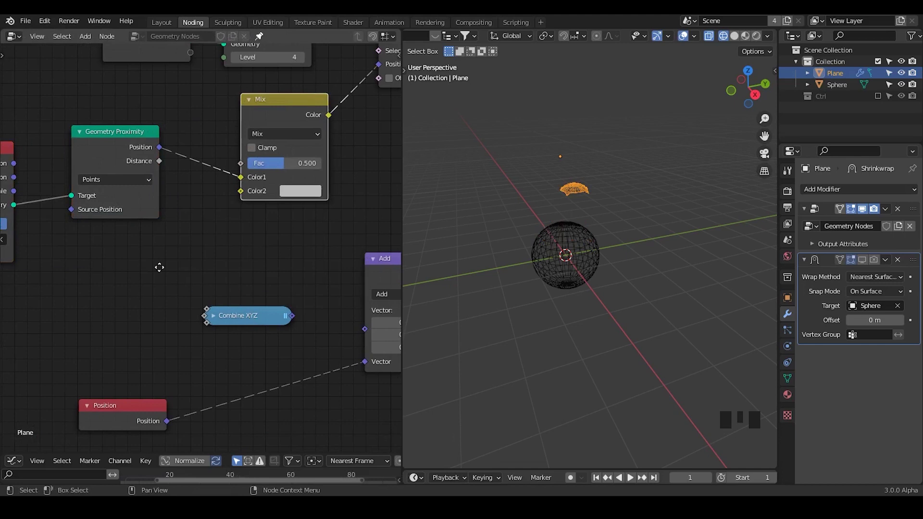
# Add a Combine RGB beside the expanded Combine XYZ, then delete both nodes.
pyautogui.click(151, 263)
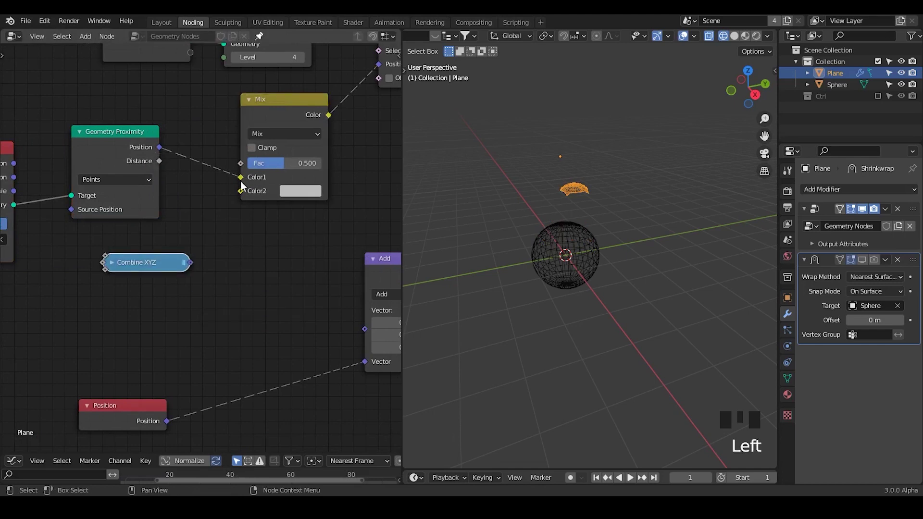
pyautogui.click(117, 267)
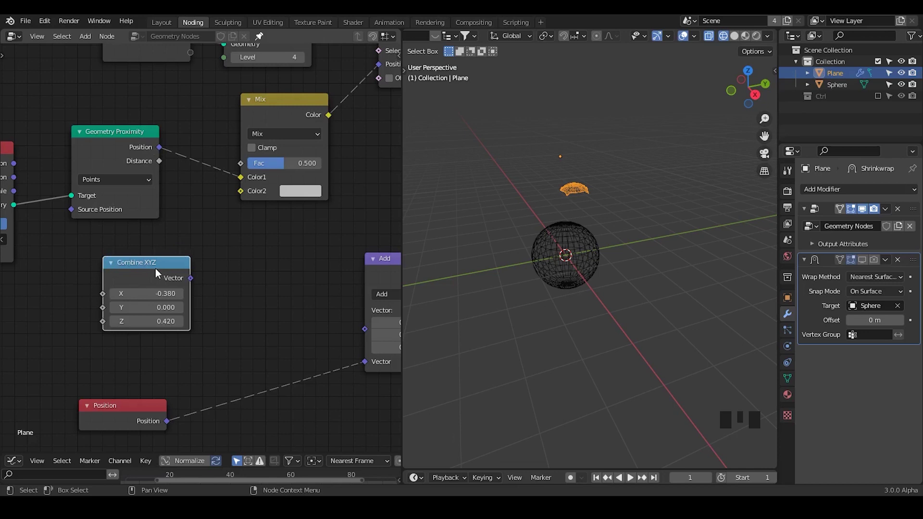
pyautogui.press('ctrl+a')
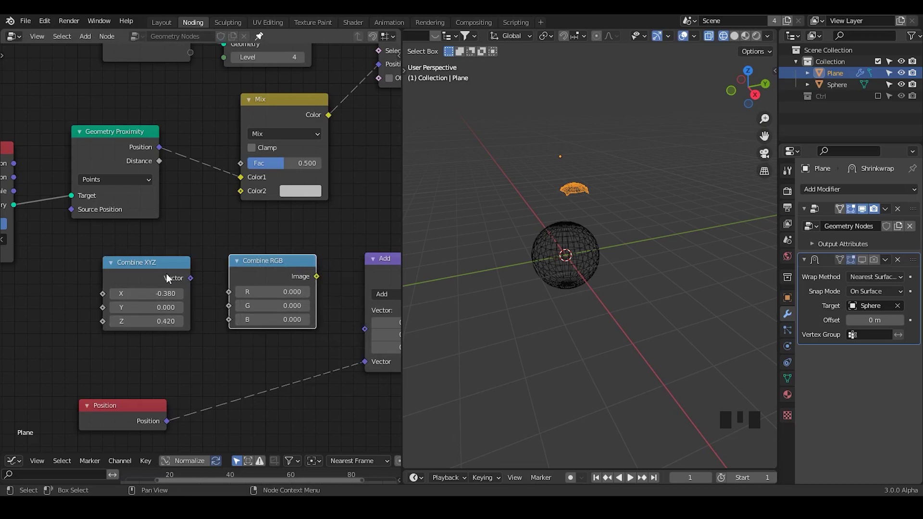
pyautogui.moveTo(180, 317); pyautogui.dragTo(211, 215)
pyautogui.press('x')
# Nudge the Mix node slightly upward and add the G_MixXYZ node group.
pyautogui.click(274, 116)
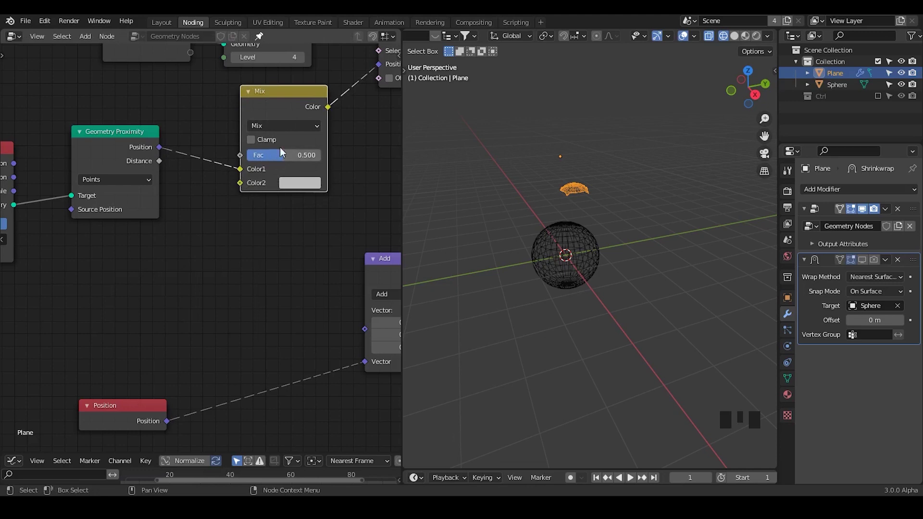
pyautogui.press('d')
pyautogui.moveTo(215, 111); pyautogui.dragTo(323, 114)
pyautogui.press('d')
pyautogui.press('d')
pyautogui.press('d')
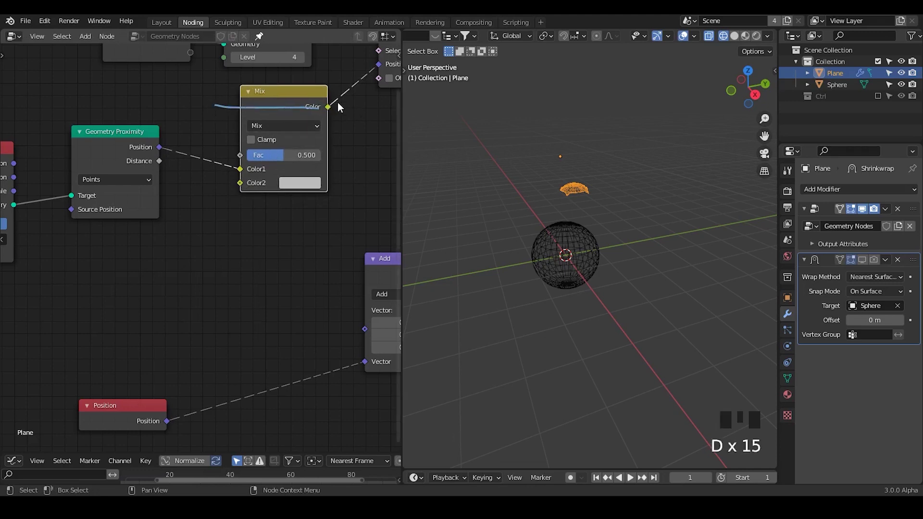
pyautogui.press('ctrl+a')
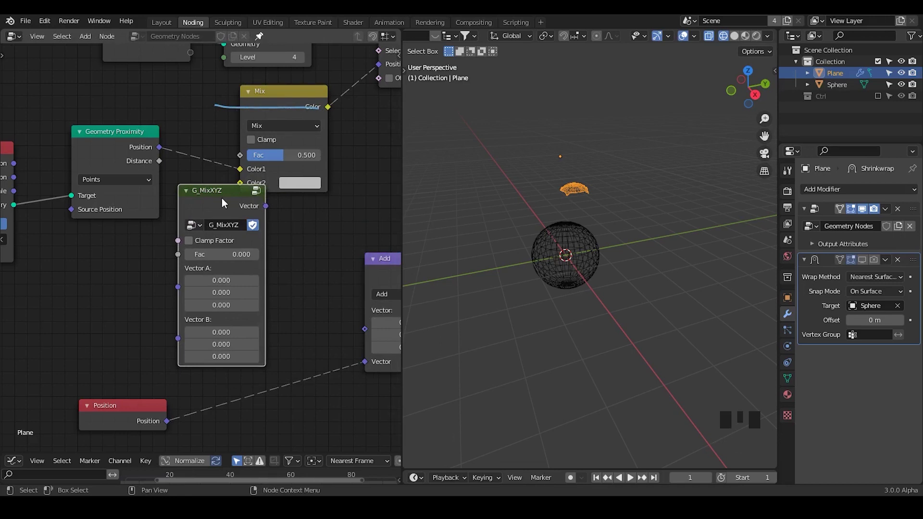
# Remove G_MixXYZ, connect the plane's original Position into Mix Color2, and reselect the plane.
pyautogui.press('x')
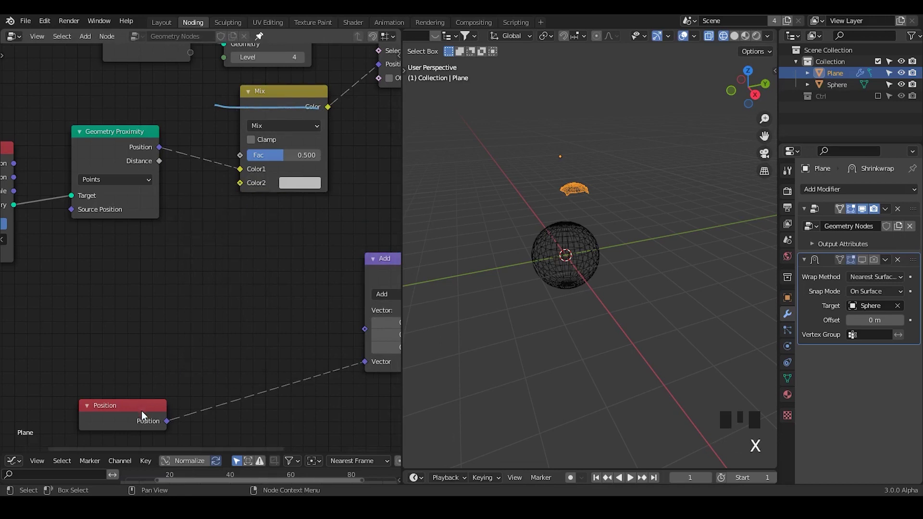
pyautogui.click(143, 358)
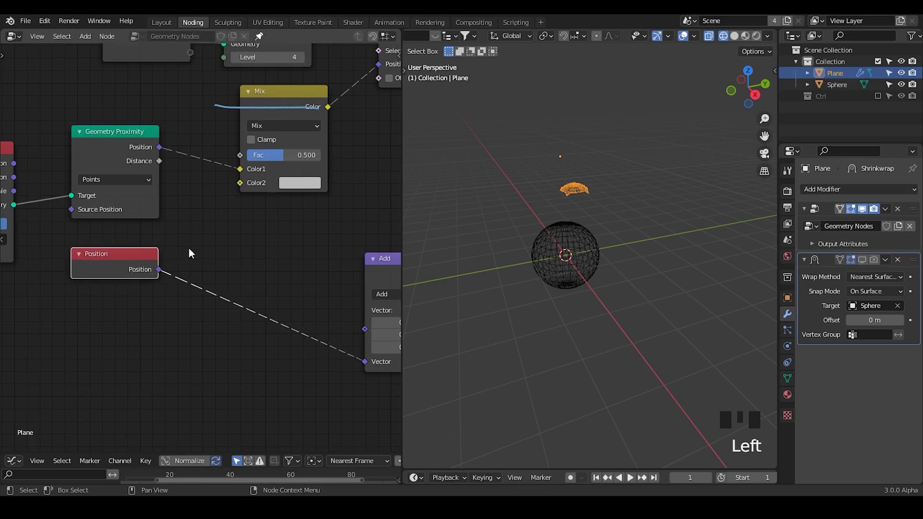
pyautogui.moveTo(234, 196); pyautogui.dragTo(549, 264)
pyautogui.moveTo(549, 264); pyautogui.dragTo(289, 162)
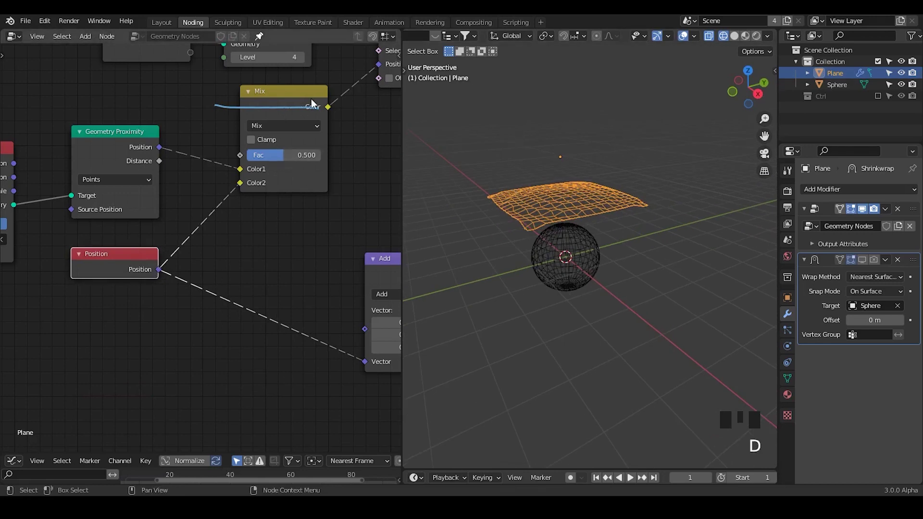
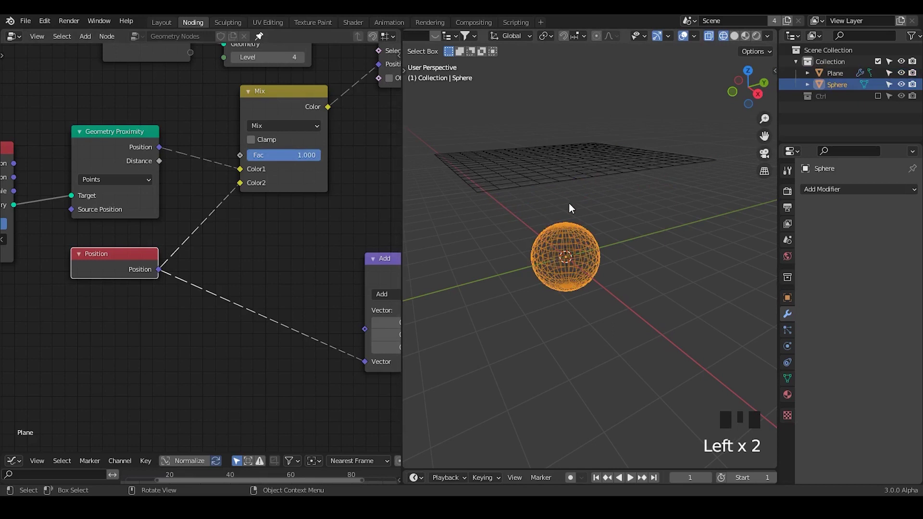
pyautogui.click(581, 166)
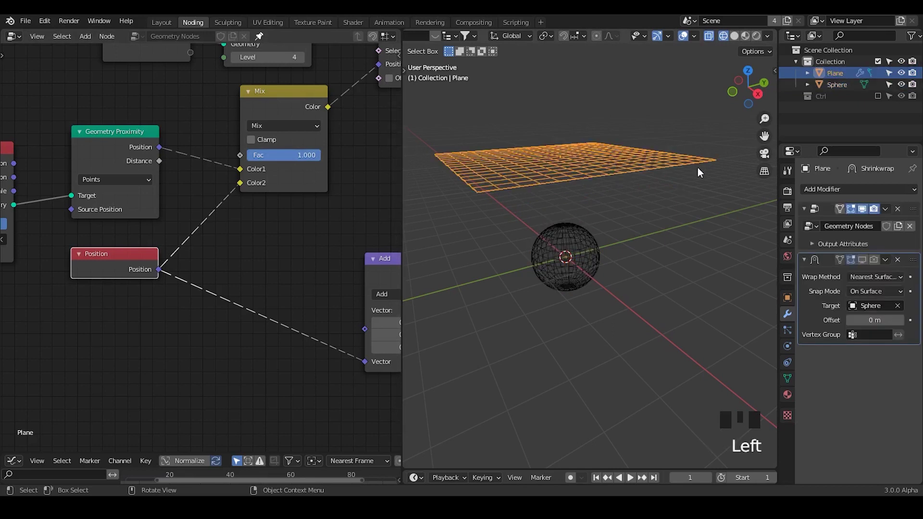
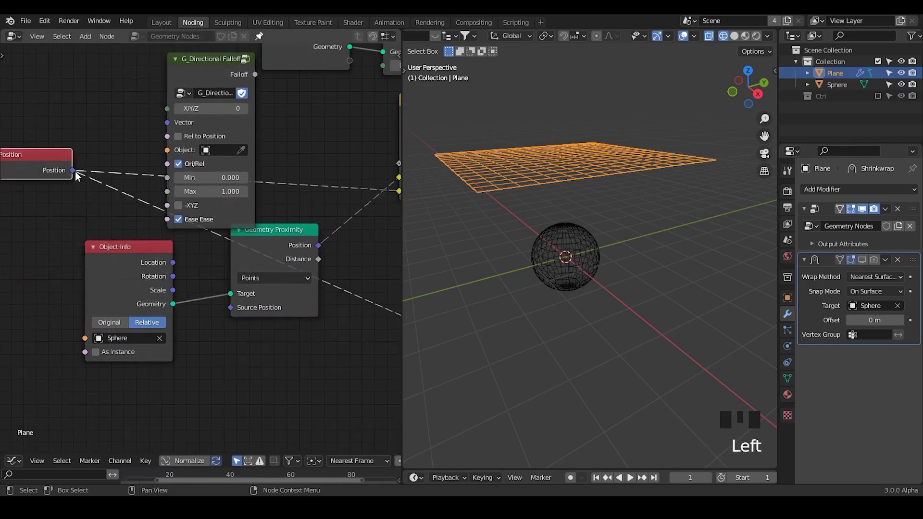
# Set the falloff group's Object to the Controller empty and wire its Falloff into the Mix Fac.
pyautogui.moveTo(163, 137); pyautogui.dragTo(879, 101)
pyautogui.click(799, 102)
pyautogui.click(251, 153)
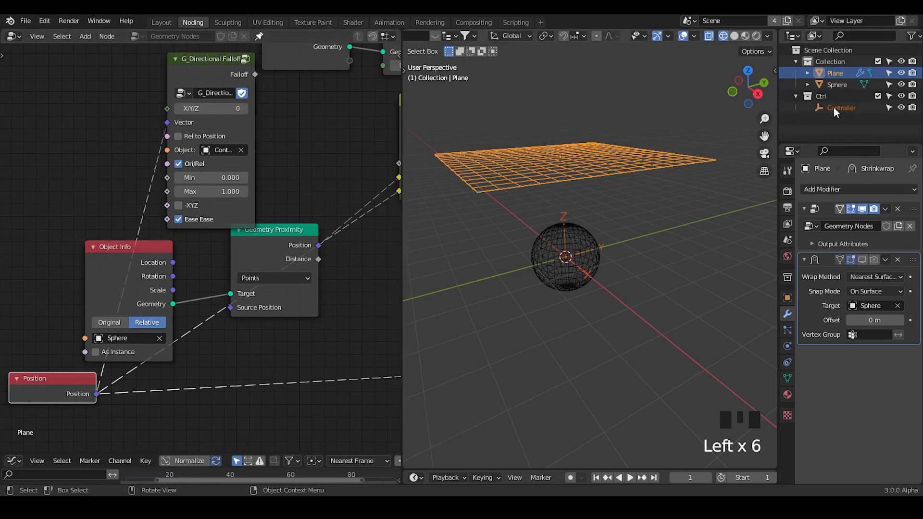
pyautogui.moveTo(838, 113); pyautogui.dragTo(860, 116)
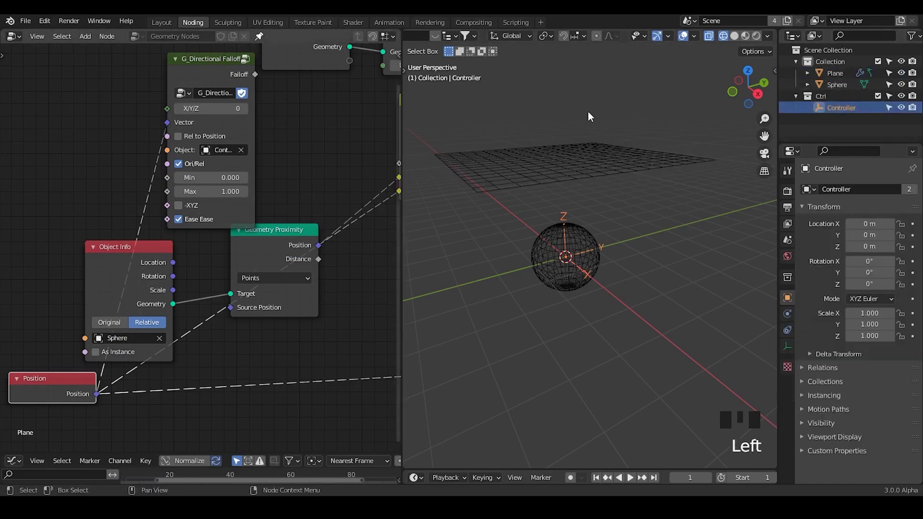
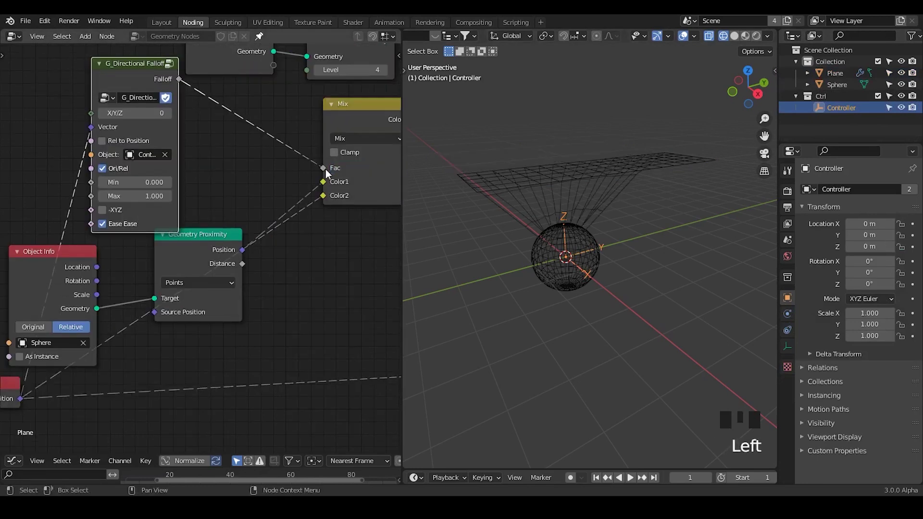
# Switch to solid shading and slide the Controller empty along X back near the sphere.
pyautogui.moveTo(585, 261); pyautogui.dragTo(737, 45)
pyautogui.click(737, 45)
pyautogui.moveTo(537, 225); pyautogui.dragTo(646, 246)
pyautogui.press('g')
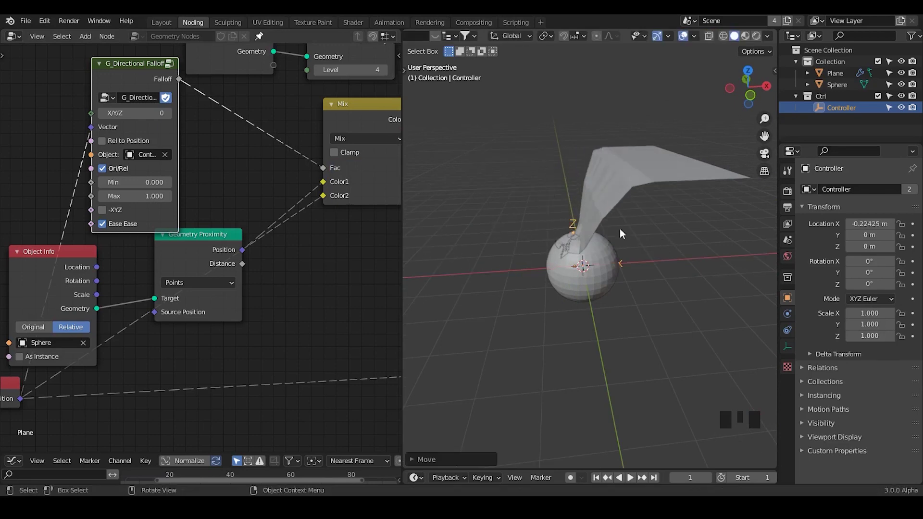
pyautogui.moveTo(607, 270); pyautogui.dragTo(599, 247)
pyautogui.press('g')
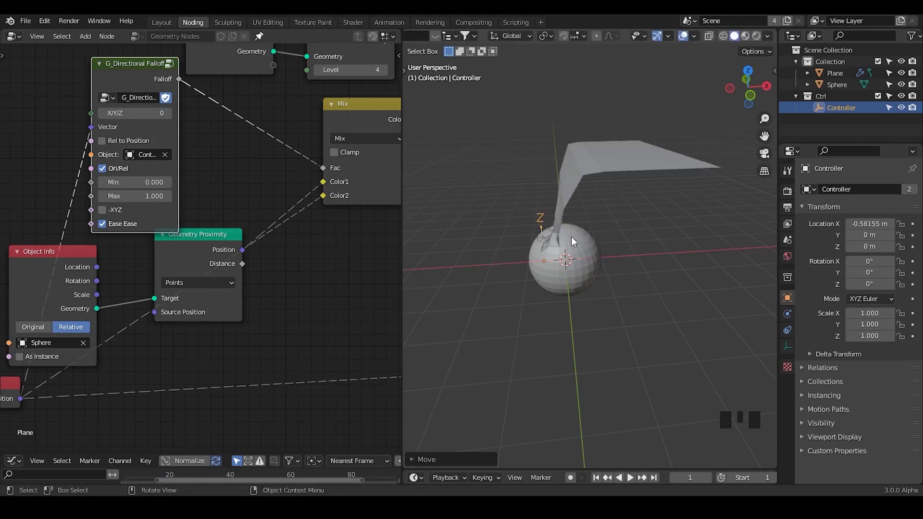
# Collapse the Geometry Proximity node and scale the sphere up larger.
pyautogui.moveTo(191, 241); pyautogui.dragTo(571, 255)
pyautogui.moveTo(572, 254); pyautogui.dragTo(629, 231)
pyautogui.click(607, 238)
pyautogui.press('Tab')
pyautogui.press('s')
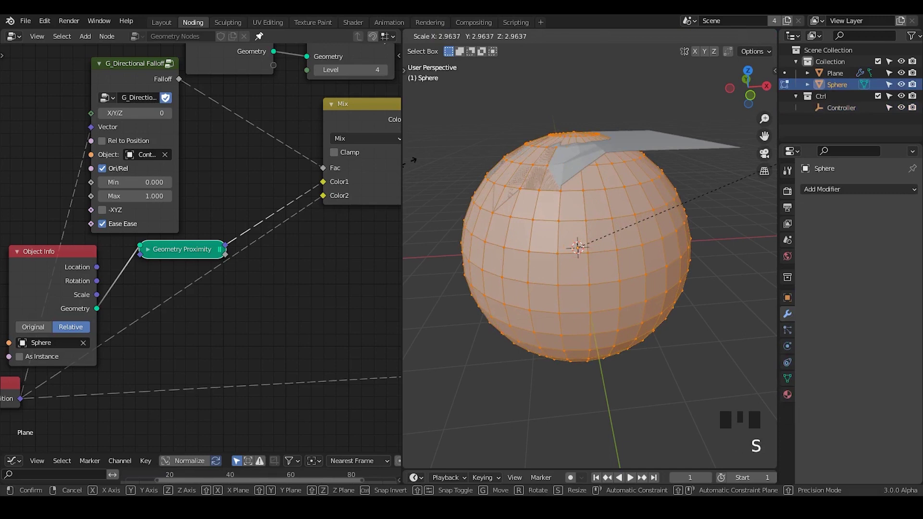
pyautogui.press('Tab')
pyautogui.click(834, 116)
# Move the Controller along X to about −1.32 m beside the enlarged sphere.
pyautogui.press('g')
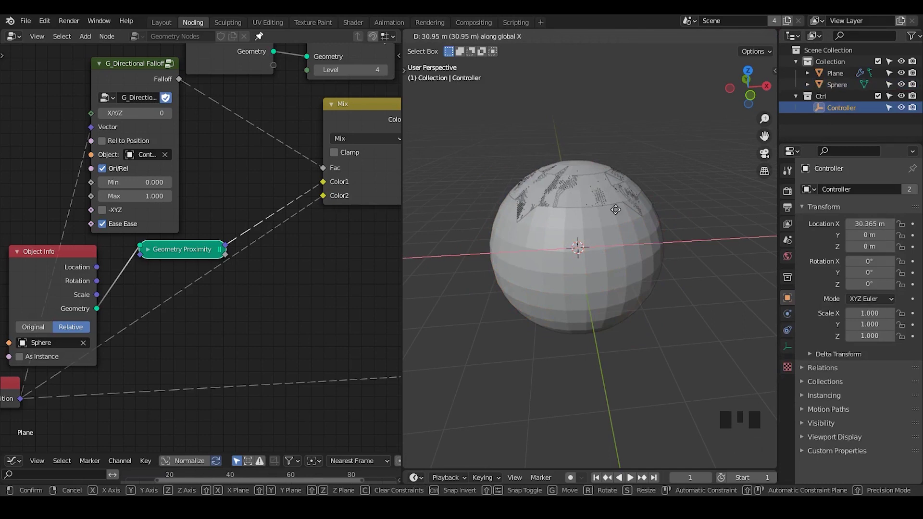
pyautogui.press('g')
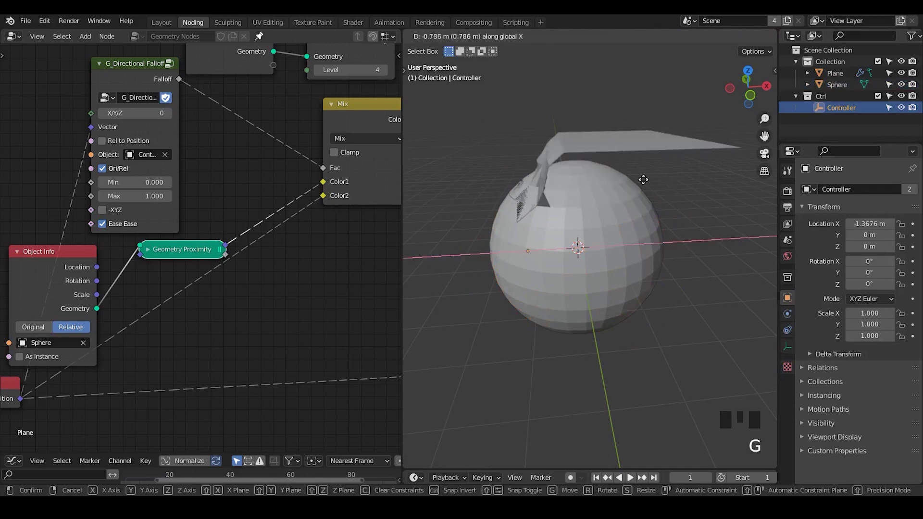
pyautogui.moveTo(649, 186); pyautogui.dragTo(150, 257)
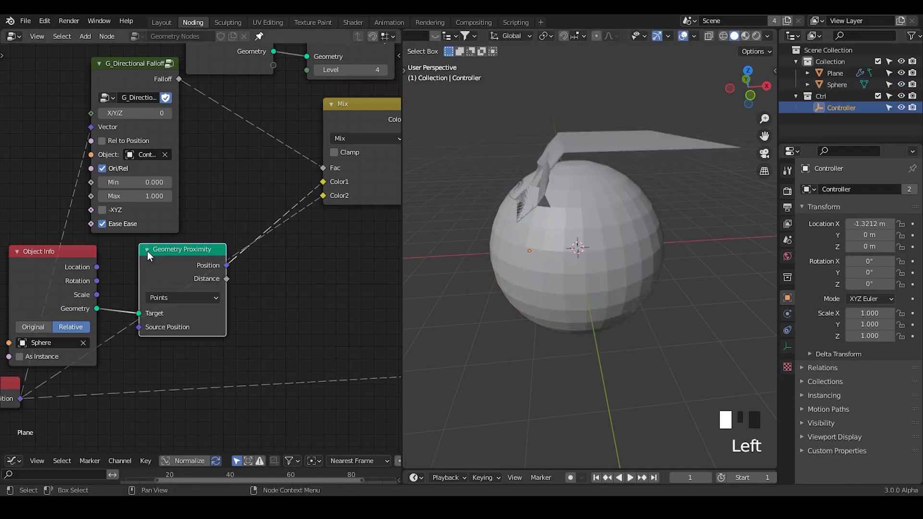
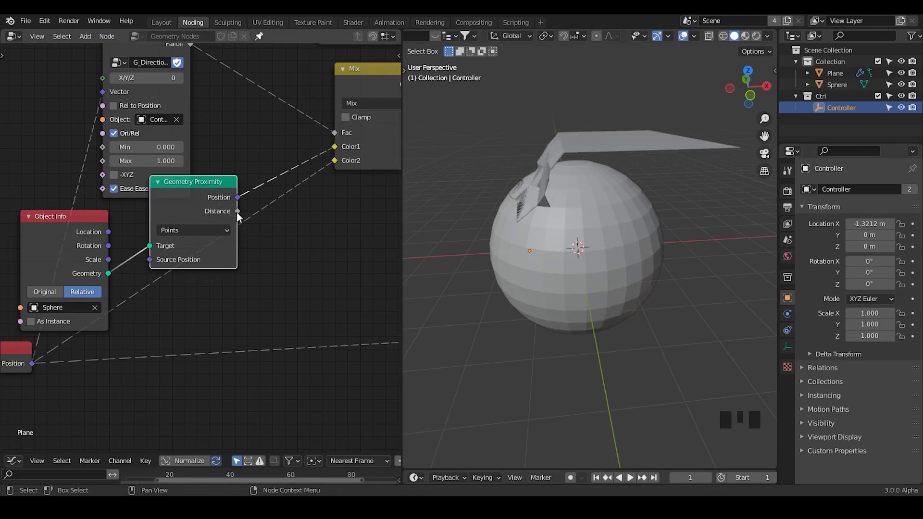
# Paste the Geometry Proximity and Controller Object Info nodes into the Plane's Geometry Nodes.001 tree.
pyautogui.moveTo(244, 217); pyautogui.dragTo(241, 220)
pyautogui.moveTo(241, 220); pyautogui.dragTo(338, 188)
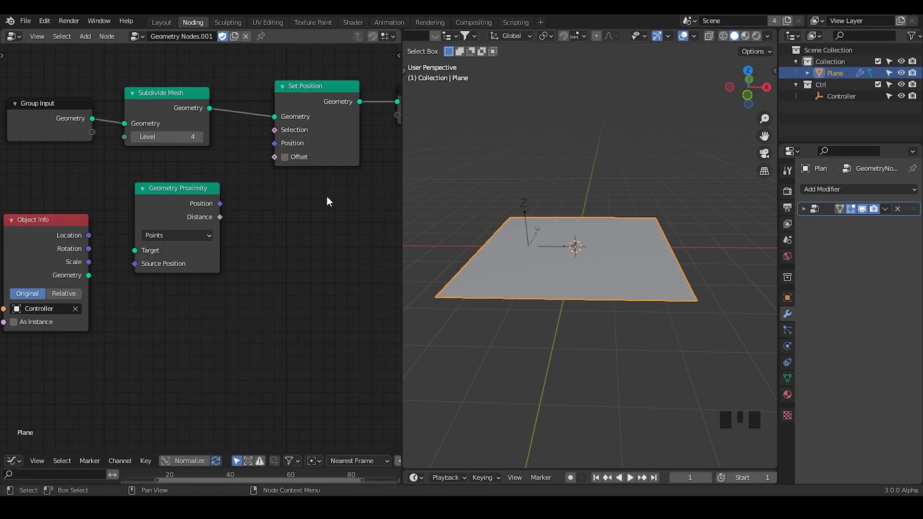
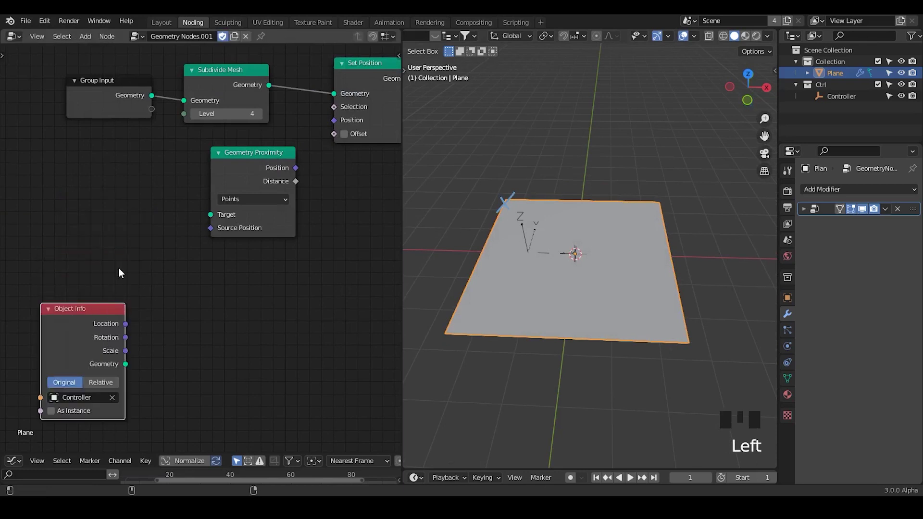
# Add a Mesh Line as the proximity Target and feed Distance into Set Position so the plane deforms.
pyautogui.press('ctrl+a')
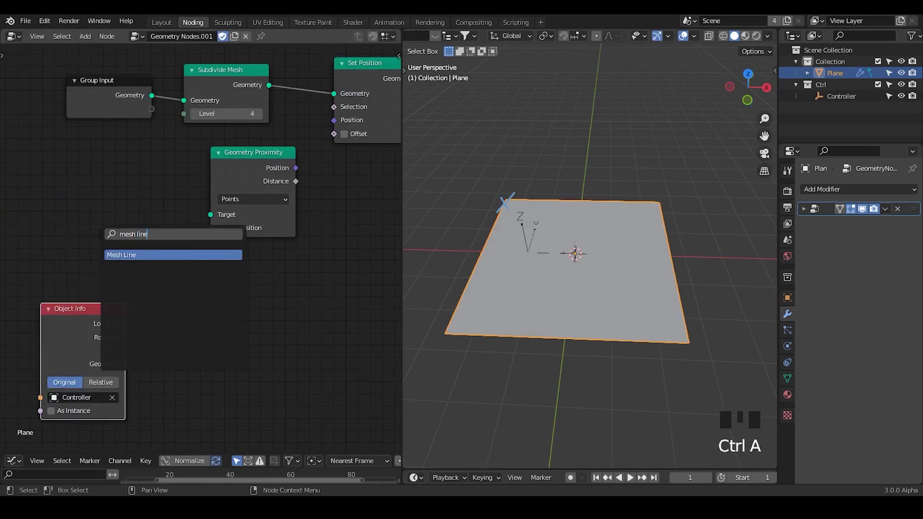
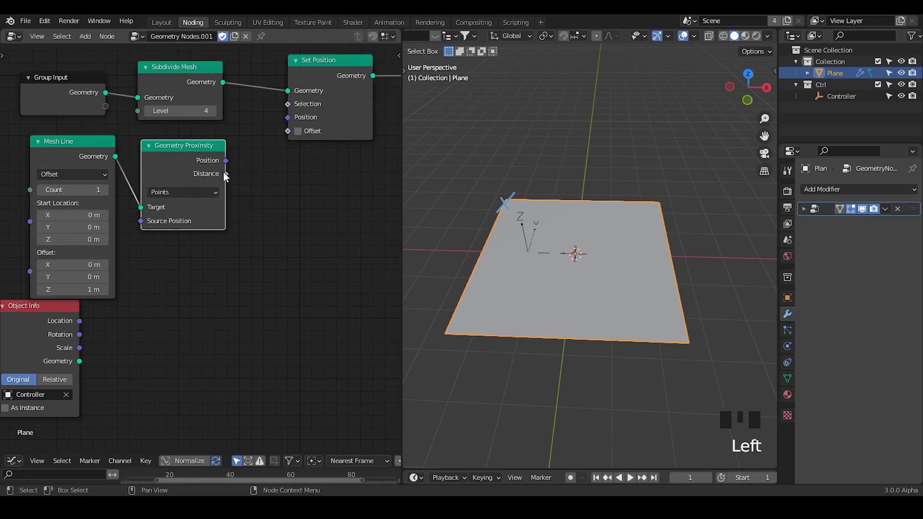
pyautogui.moveTo(228, 180); pyautogui.dragTo(305, 136)
pyautogui.moveTo(589, 255); pyautogui.dragTo(229, 182)
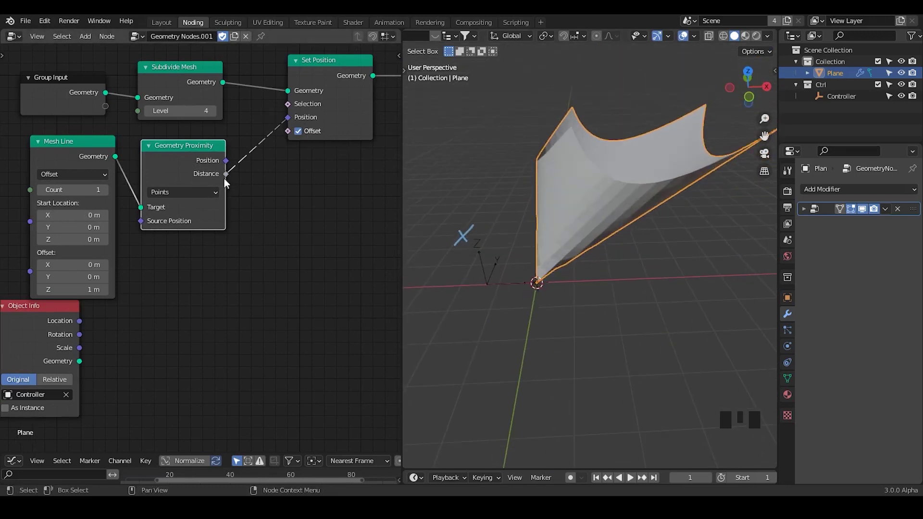
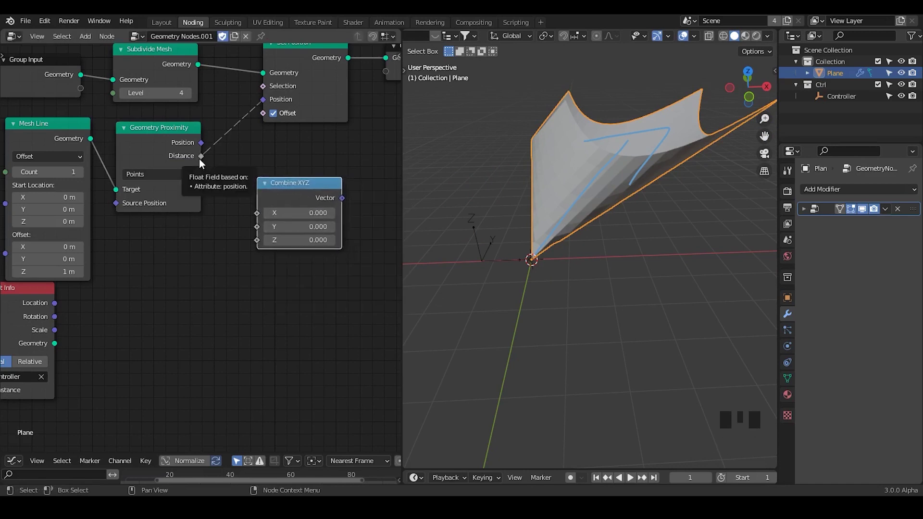
# Route Distance through Combine XYZ's Z into Set Position Offset, raising the plane into a funnel.
pyautogui.moveTo(204, 162); pyautogui.dragTo(240, 115)
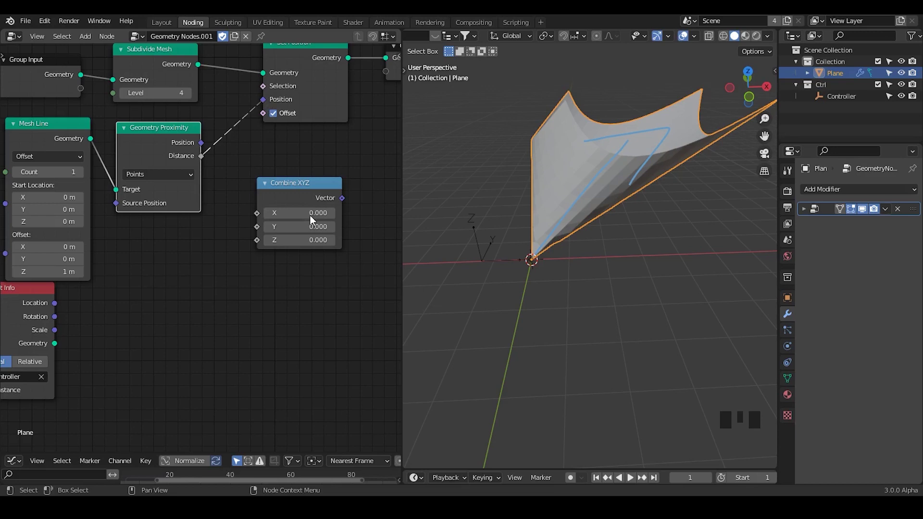
pyautogui.press('d')
pyautogui.moveTo(198, 226); pyautogui.dragTo(197, 264)
pyautogui.press('d')
pyautogui.press('d')
pyautogui.press('d')
pyautogui.press('d')
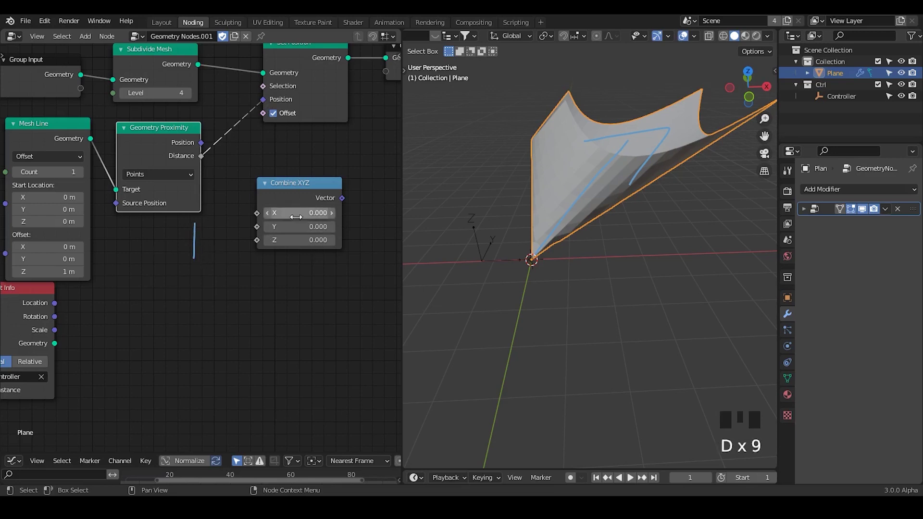
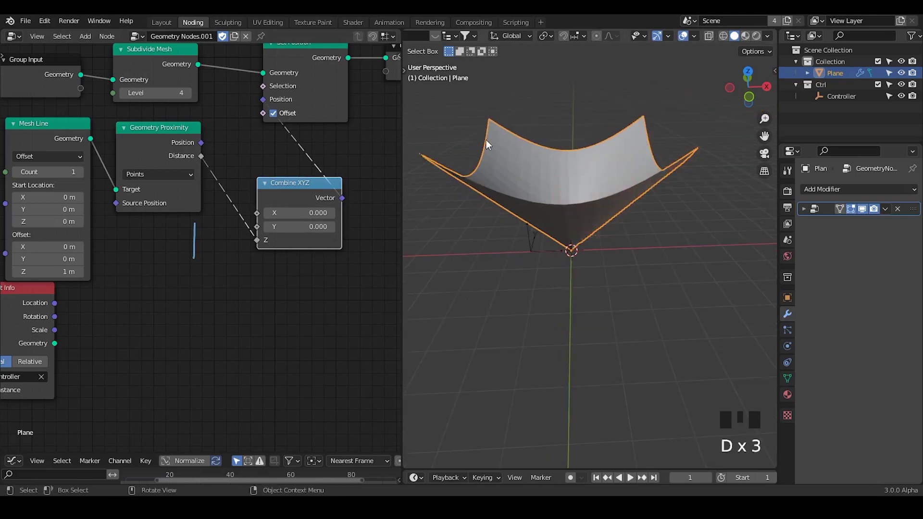
# Add a Map Range node and drop it onto the Distance-to-Z link.
pyautogui.moveTo(193, 226); pyautogui.dragTo(99, 286)
pyautogui.click(99, 286)
pyautogui.moveTo(73, 282); pyautogui.dragTo(169, 163)
pyautogui.press('g')
pyautogui.rightClick(272, 177)
pyautogui.press('d')
pyautogui.click(325, 169)
pyautogui.press('ctrl+a')
pyautogui.press('BackSpace')
pyautogui.press('BackSpace')
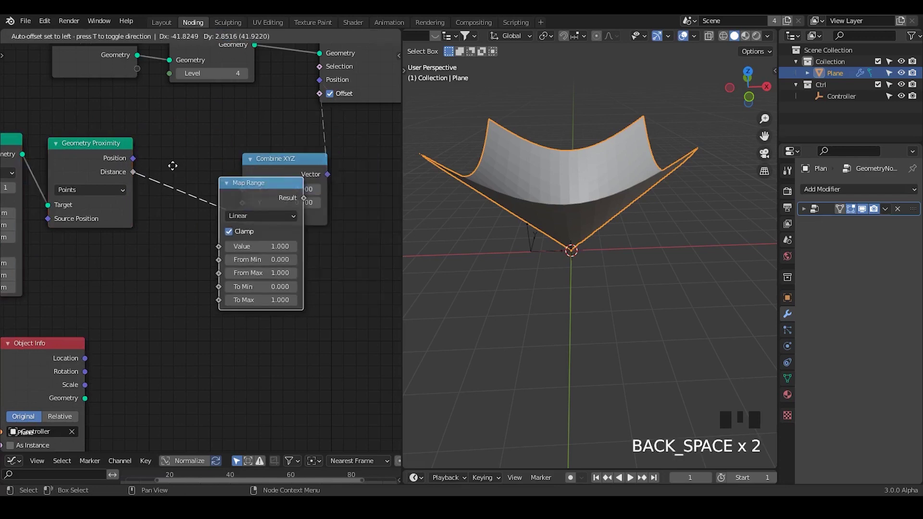
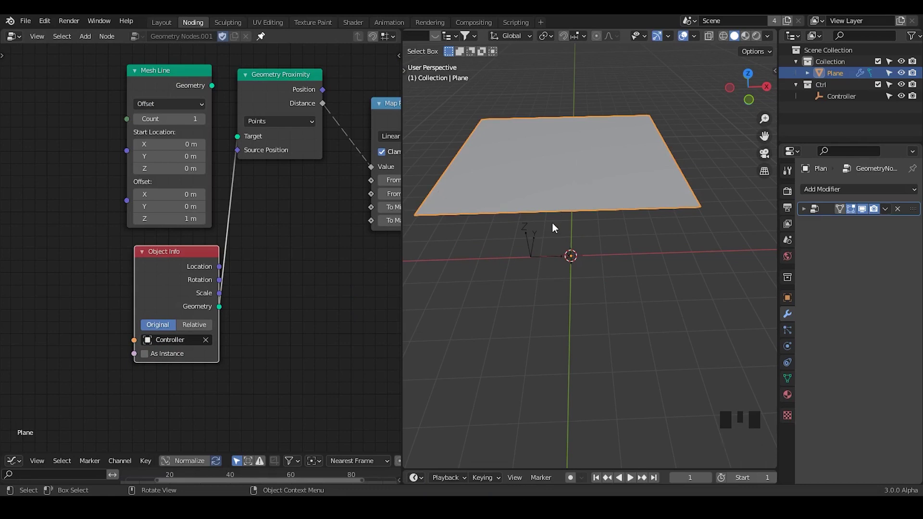
# Add a Position input and a Vector Math Add node beside the Object Info node.
pyautogui.moveTo(271, 187); pyautogui.dragTo(162, 277)
pyautogui.moveTo(162, 277); pyautogui.dragTo(298, 113)
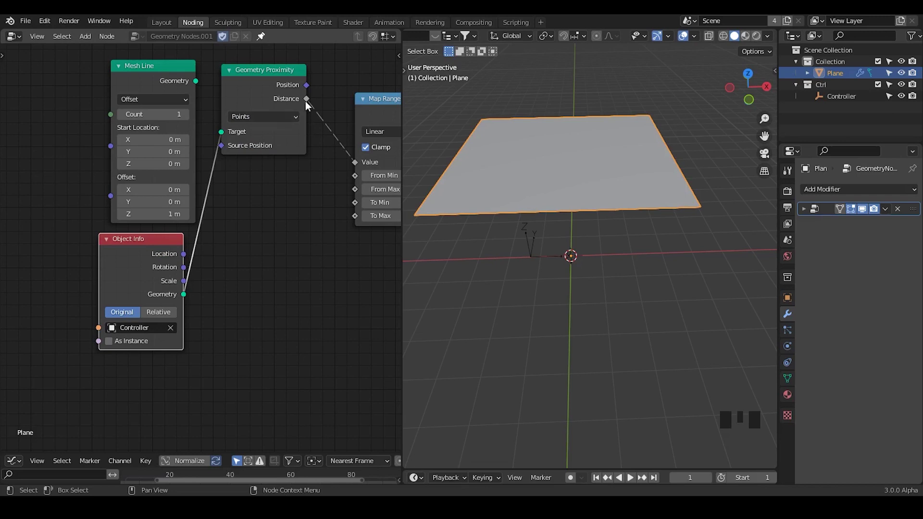
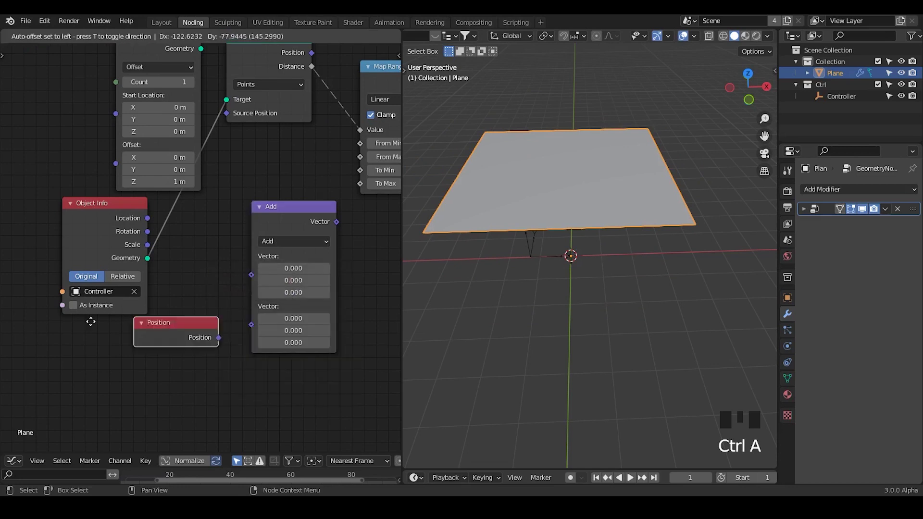
# Set Vector Math to Distance with Position, and drive the Mesh Line Start Location from Controller's Location.
pyautogui.moveTo(287, 246); pyautogui.dragTo(242, 260)
pyautogui.click(276, 204)
pyautogui.moveTo(340, 124); pyautogui.dragTo(641, 159)
pyautogui.moveTo(261, 207); pyautogui.dragTo(260, 247)
pyautogui.middleClick(259, 247)
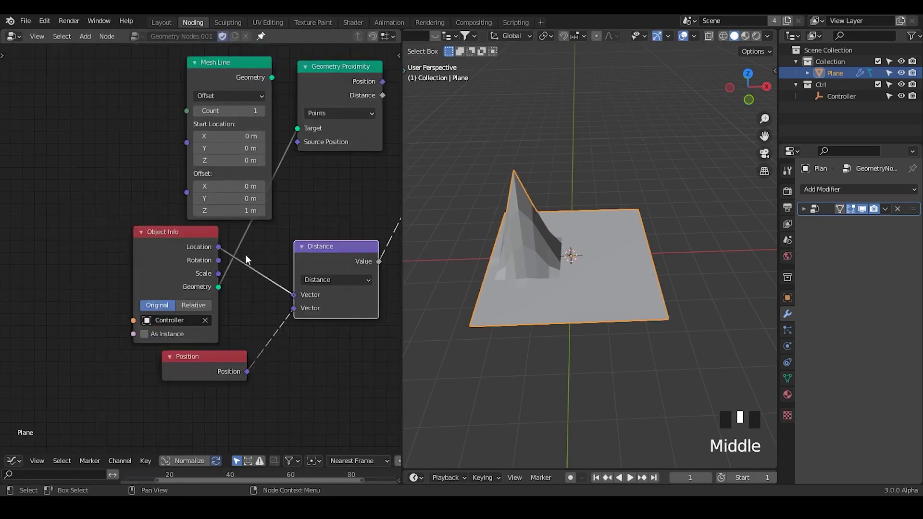
pyautogui.click(186, 252)
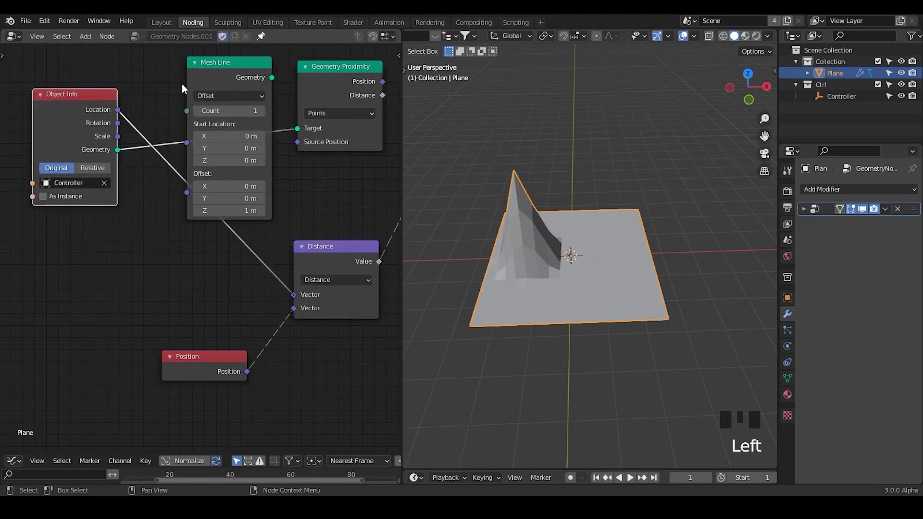
pyautogui.moveTo(122, 116); pyautogui.dragTo(142, 146)
pyautogui.rightClick(174, 162)
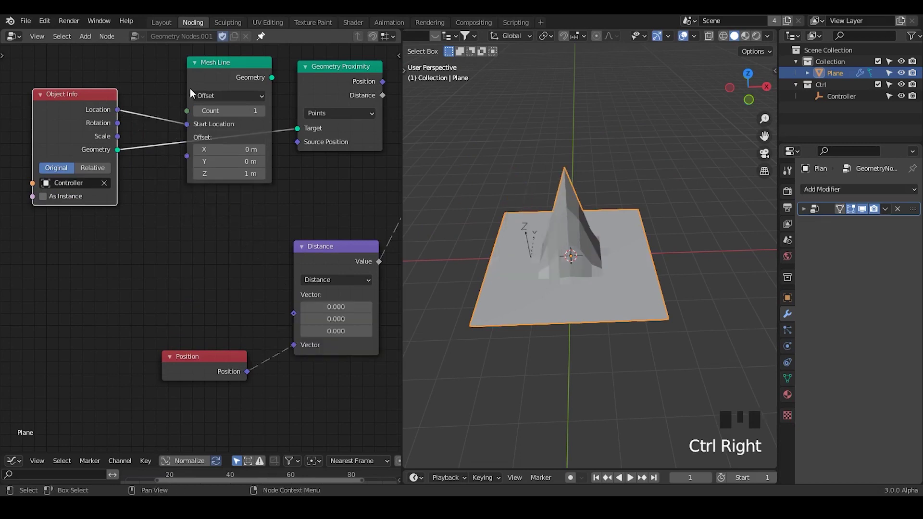
pyautogui.click(192, 81)
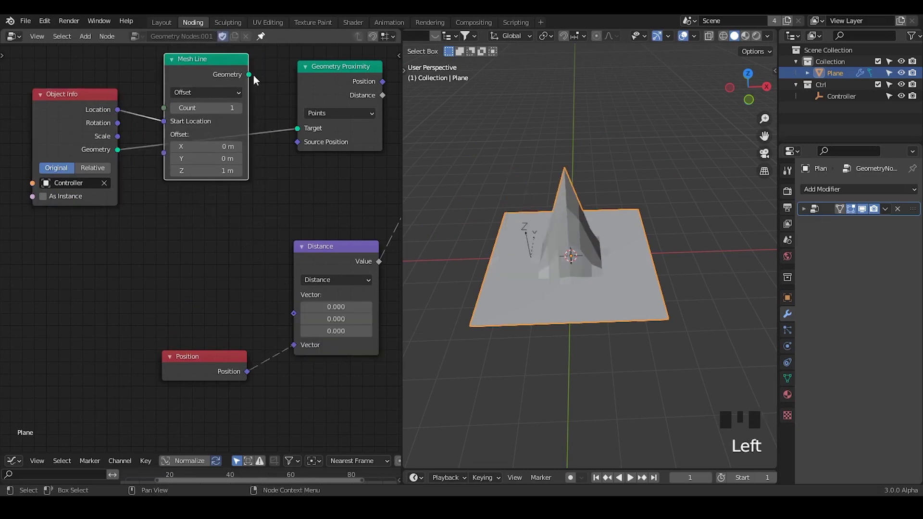
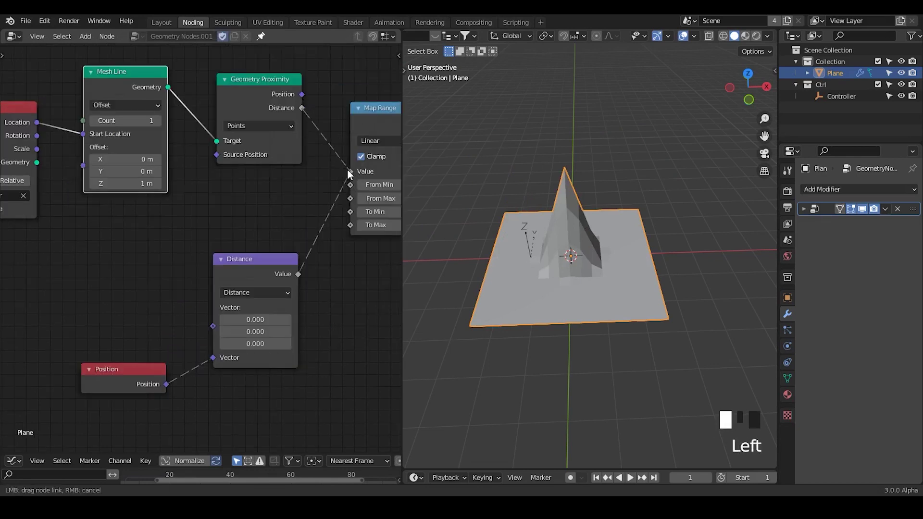
# Move the Controller along X to watch the raised spike follow it across the plane.
pyautogui.press('g')
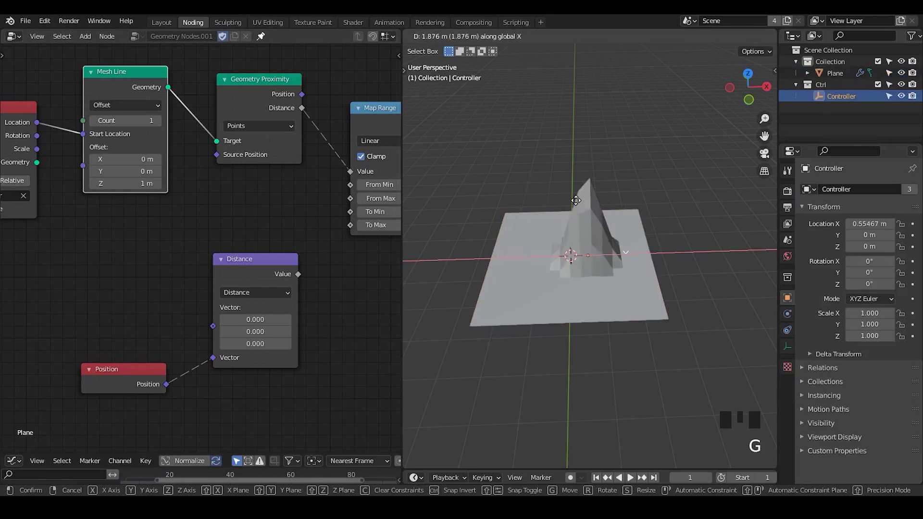
pyautogui.moveTo(117, 181); pyautogui.dragTo(161, 326)
pyautogui.moveTo(161, 327); pyautogui.dragTo(292, 229)
pyautogui.click(840, 100)
pyautogui.press('g')
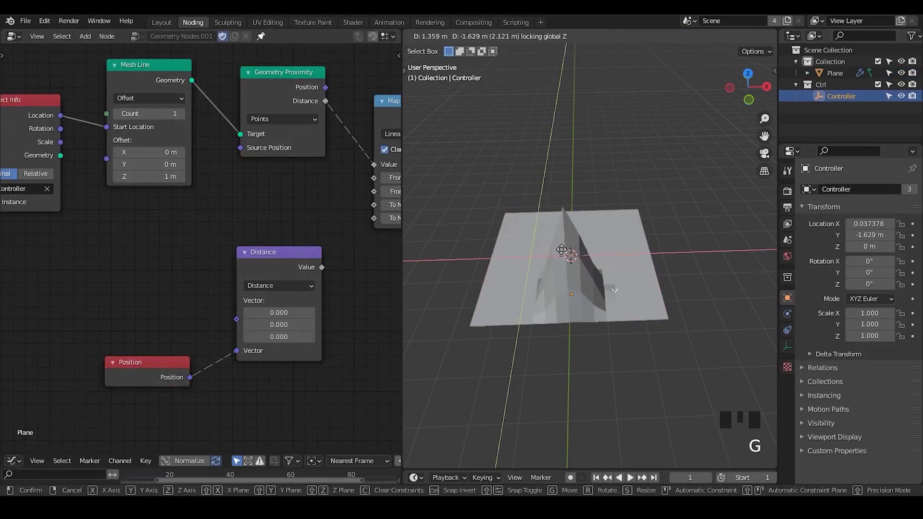
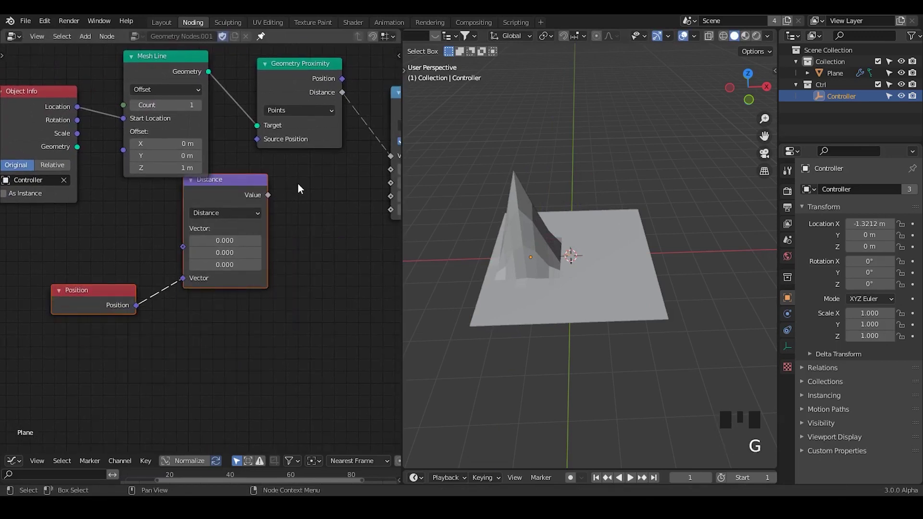
# Add the G_Proximity Falloff group node and wire it into the plane's tree.
pyautogui.press('ctrl+a')
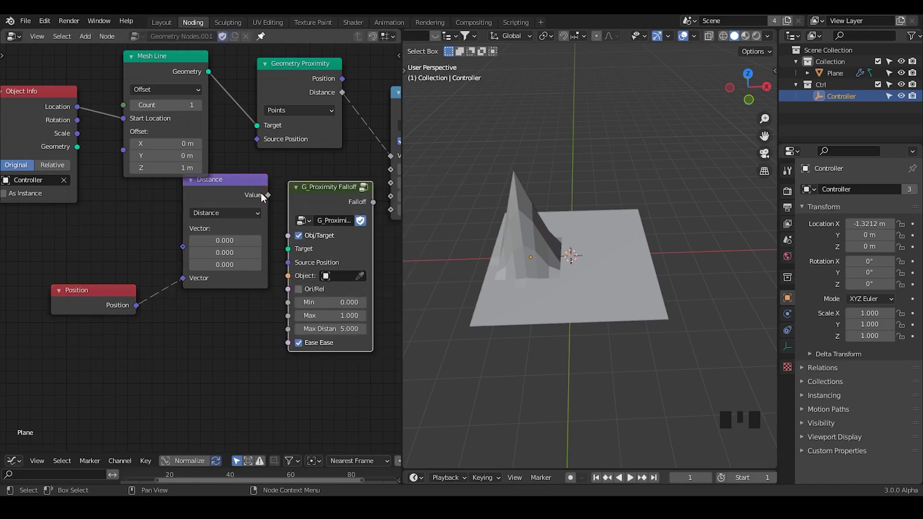
pyautogui.click(234, 191)
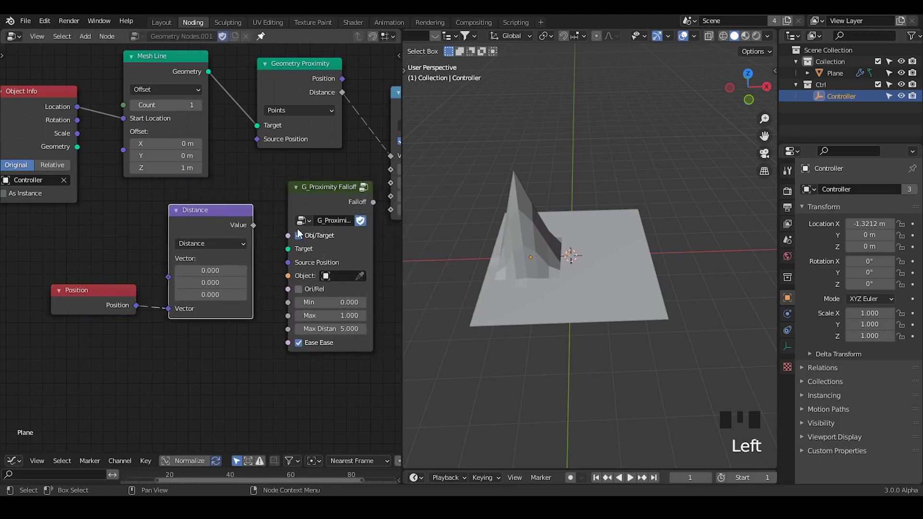
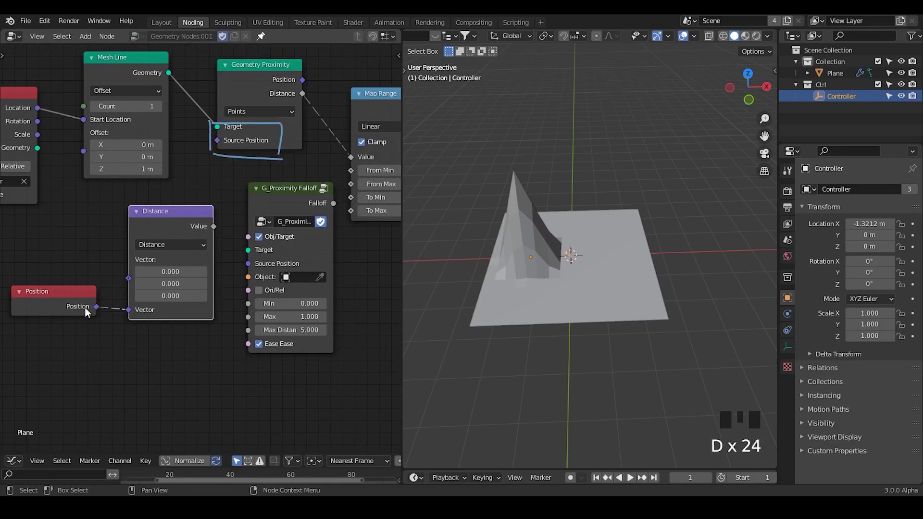
pyautogui.moveTo(99, 310); pyautogui.dragTo(256, 268)
pyautogui.click(153, 216)
pyautogui.moveTo(156, 215); pyautogui.dragTo(269, 81)
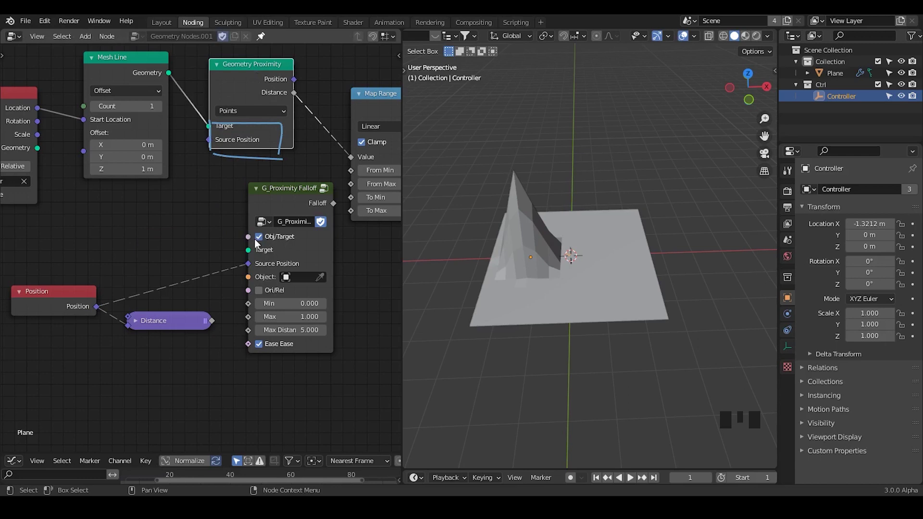
# Eyedrop the Controller empty as the falloff's Object, test by moving it, and set Max to 4.
pyautogui.click(324, 279)
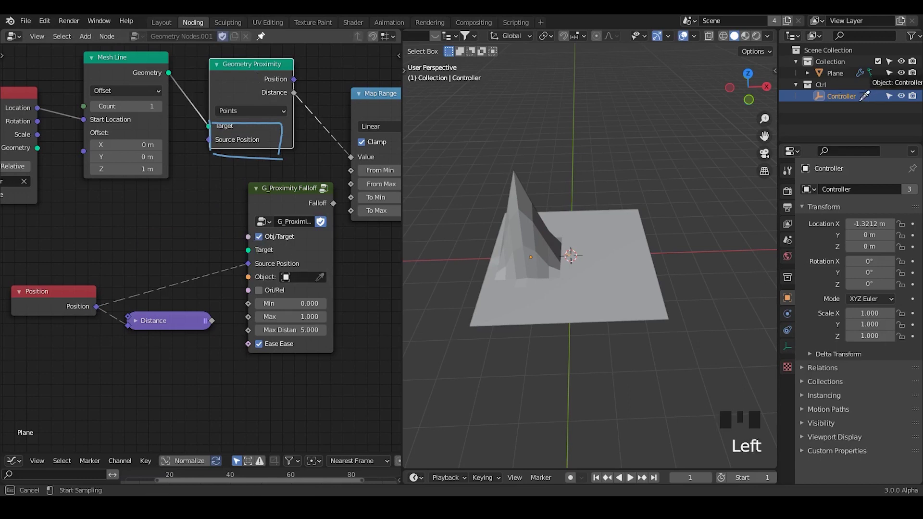
pyautogui.click(295, 194)
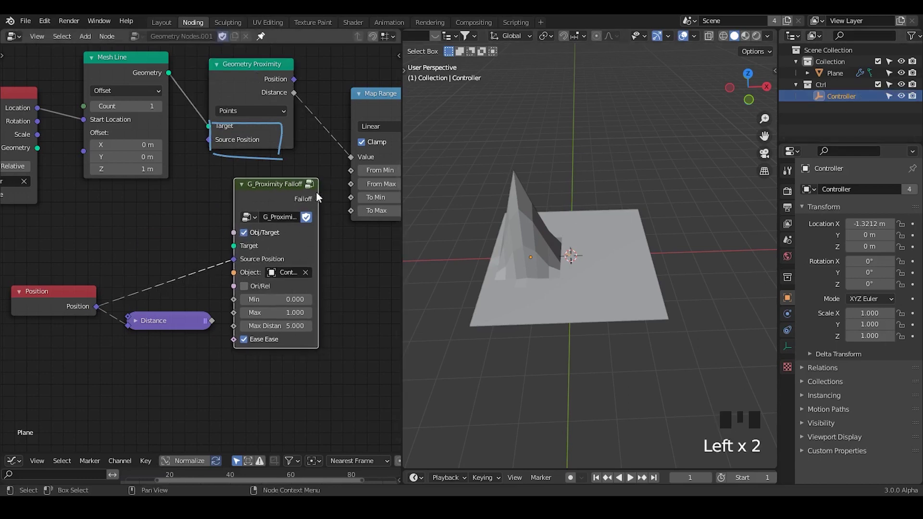
pyautogui.moveTo(321, 203); pyautogui.dragTo(563, 261)
pyautogui.press('g')
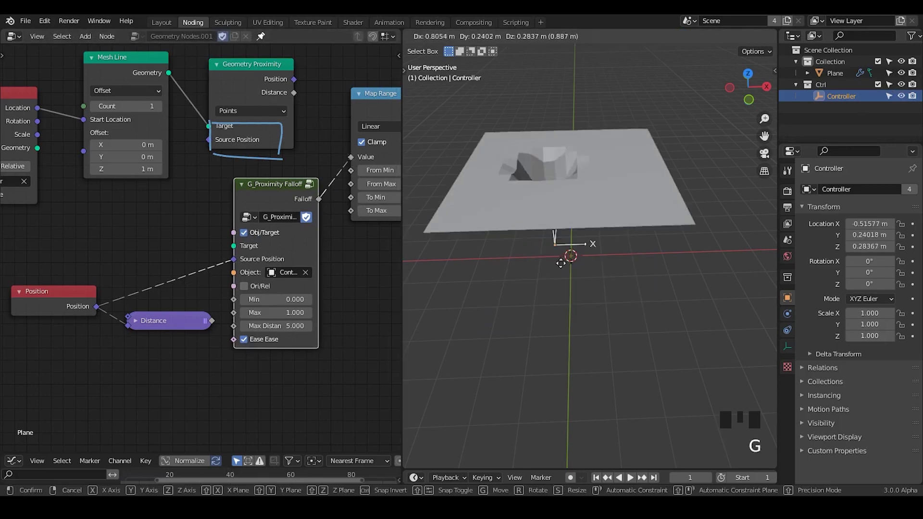
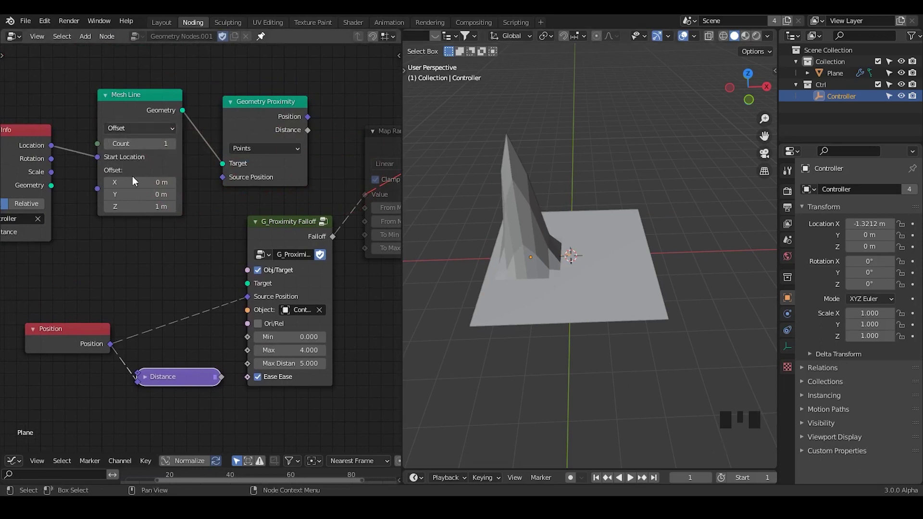
pyautogui.moveTo(136, 172); pyautogui.dragTo(64, 131)
# Duplicate Object Info for a new UV sphere (Sphere.001, Relative) as Target and lower the sphere into the plane.
pyautogui.click(65, 131)
pyautogui.press('shift+d')
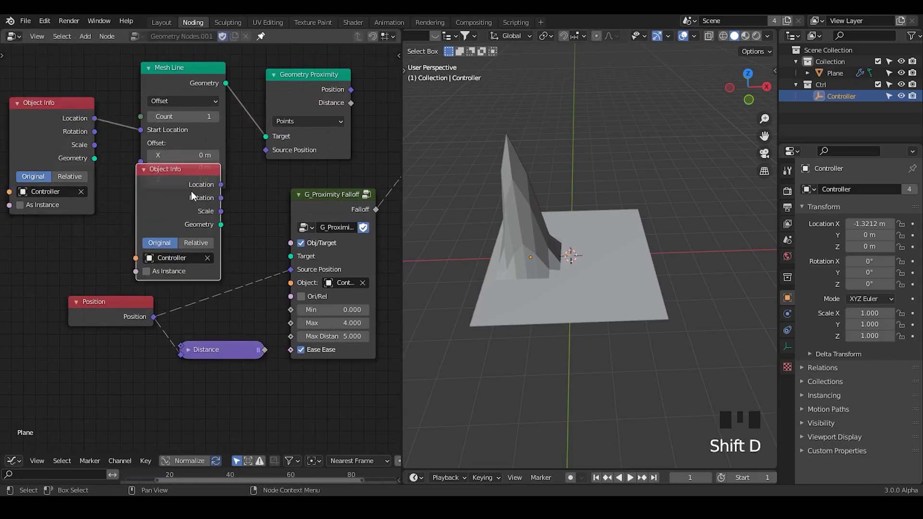
pyautogui.click(559, 111)
pyautogui.press('shift+a')
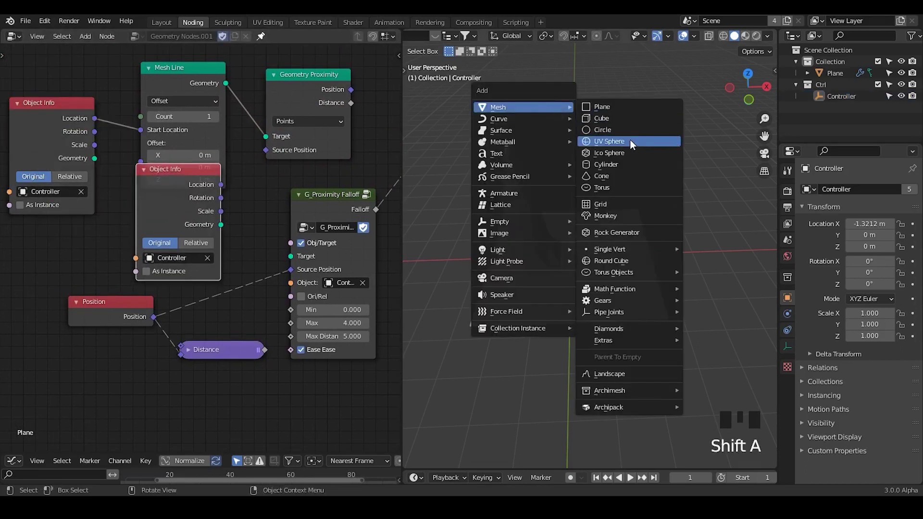
pyautogui.press('g')
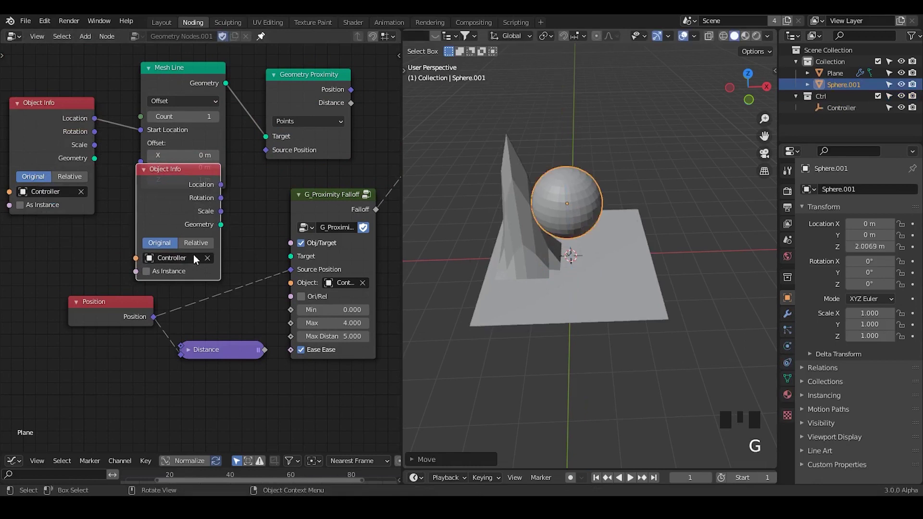
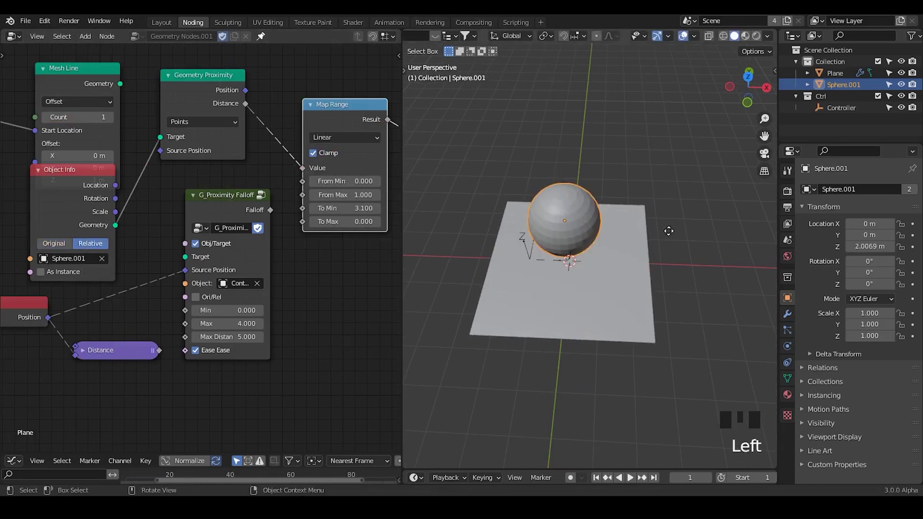
pyautogui.press('g')
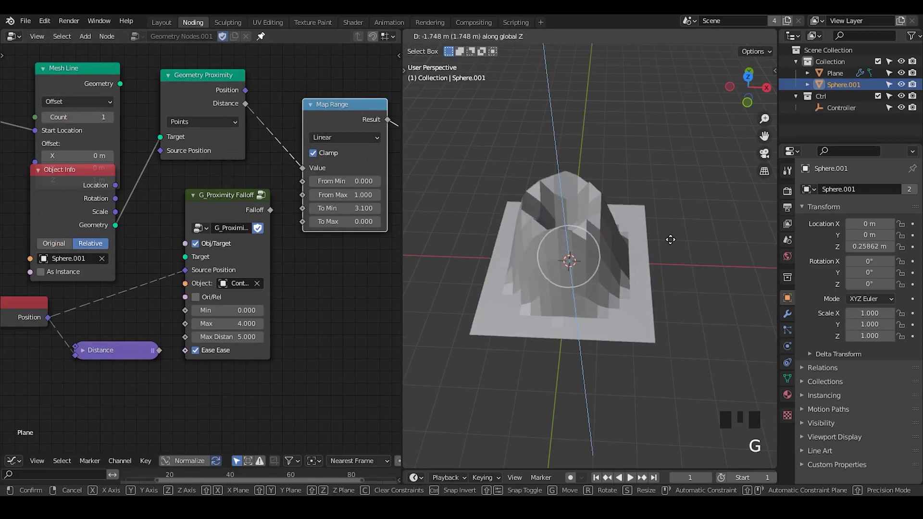
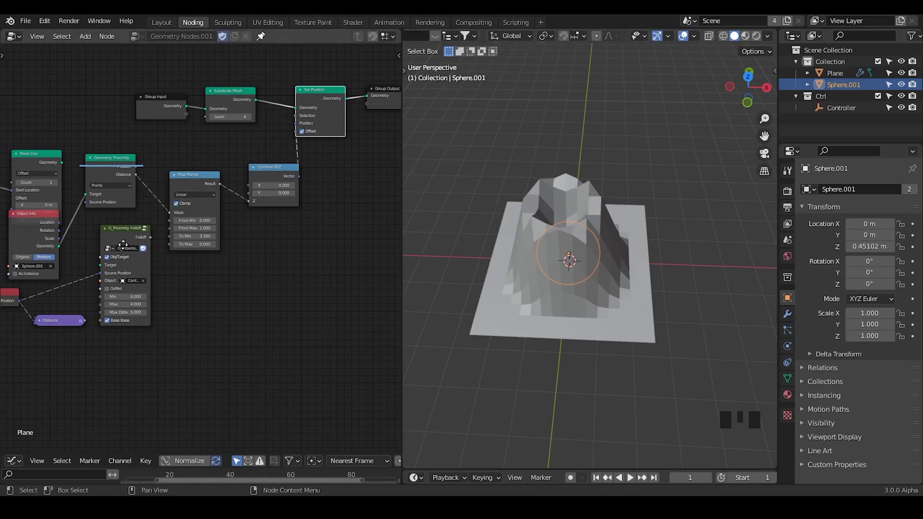
# Delete the G_Proximity Falloff group node from the tree.
pyautogui.click(123, 264)
pyautogui.press('x')
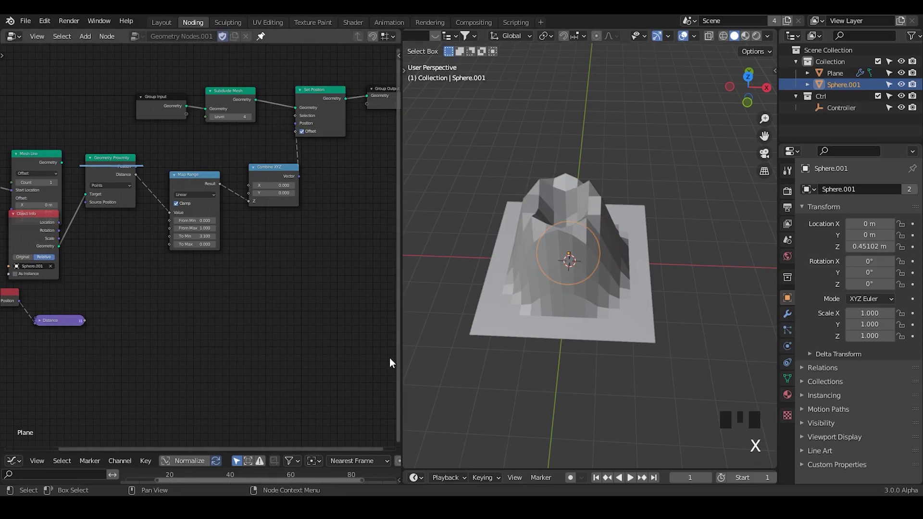
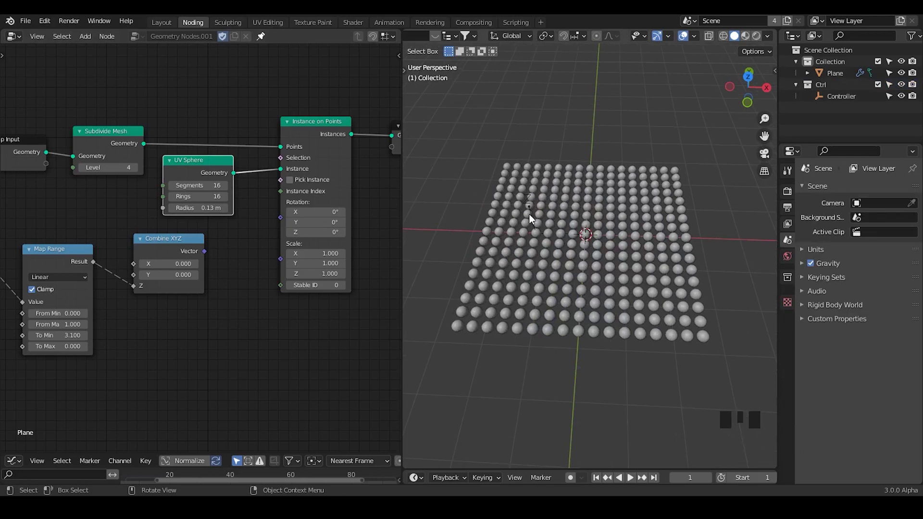
# Select the Controller empty and move it along X across the sphere grid to test the proximity.
pyautogui.click(533, 219)
pyautogui.click(789, 348)
pyautogui.moveTo(857, 209); pyautogui.dragTo(561, 211)
pyautogui.press('g')
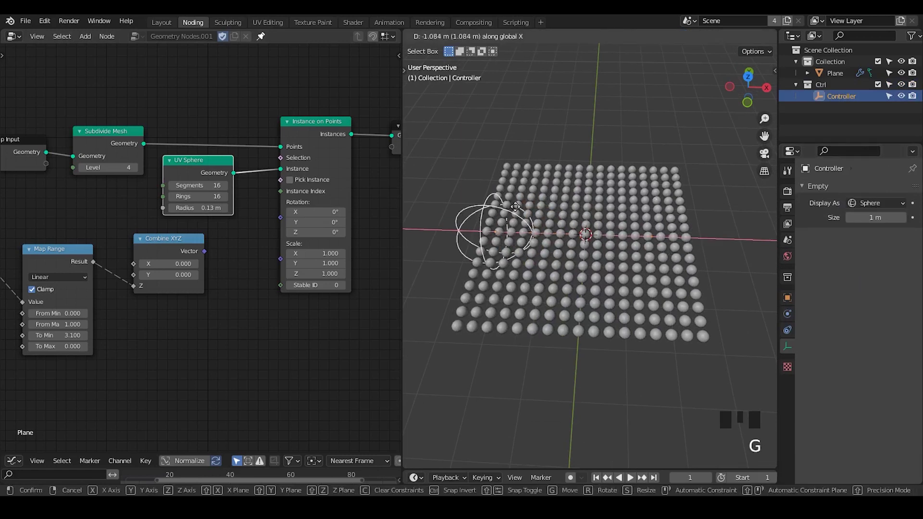
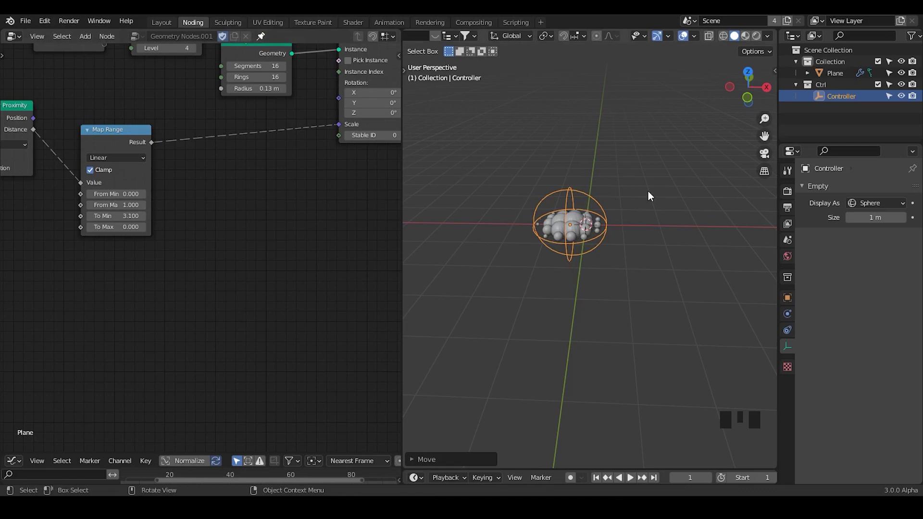
# Enlarge the Controller empty and move it level over the grid so nearby spheres grow.
pyautogui.press('s')
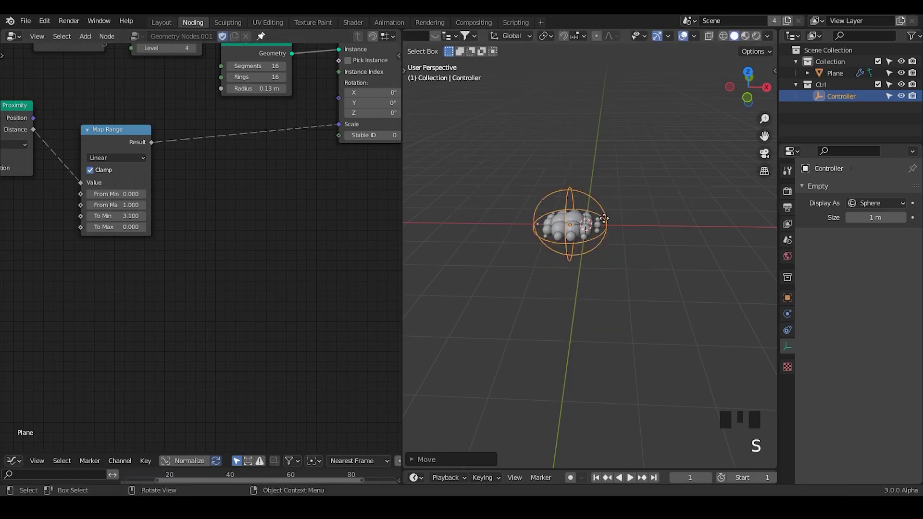
pyautogui.press('g')
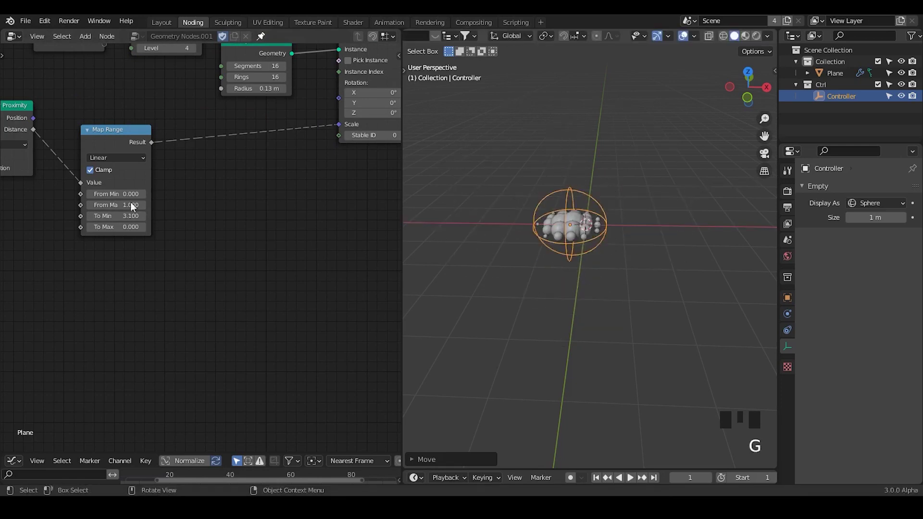
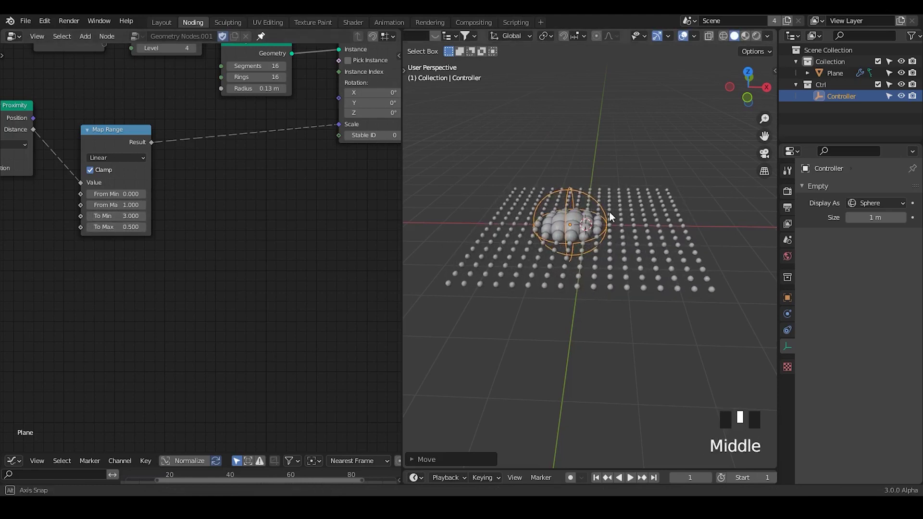
pyautogui.press('g')
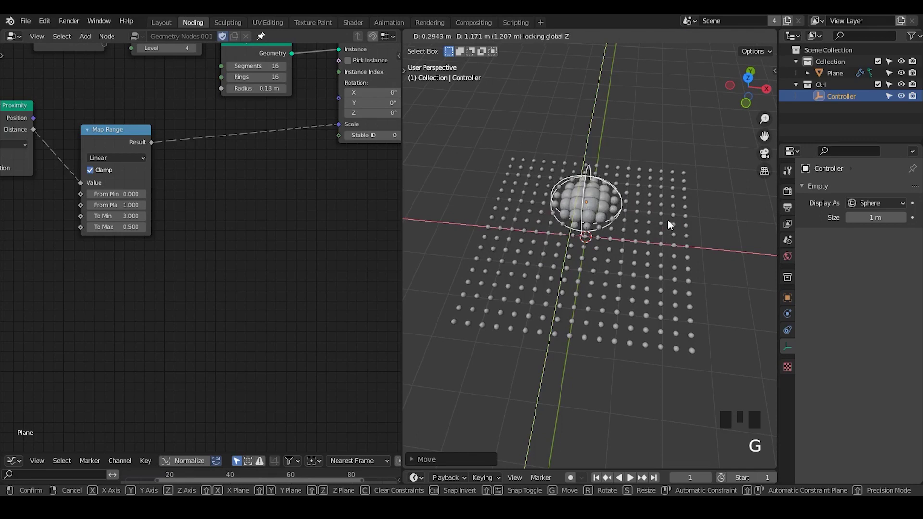
pyautogui.press('g')
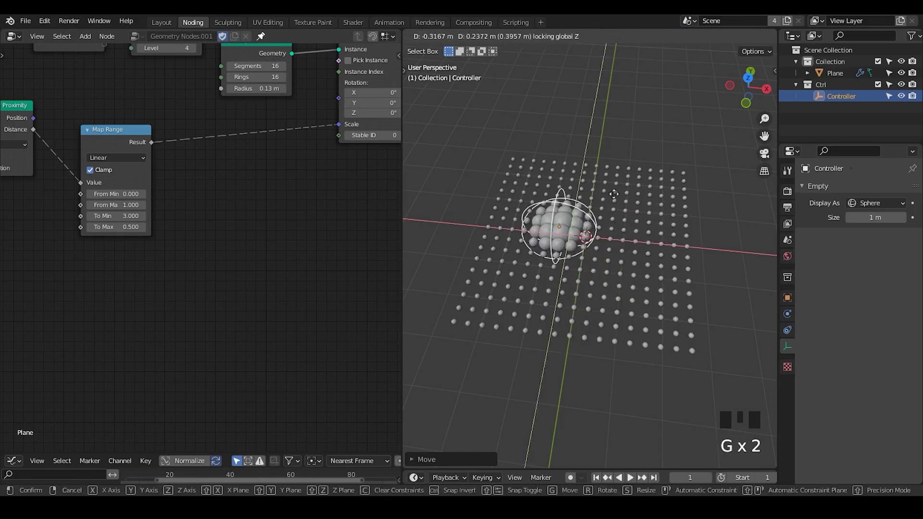
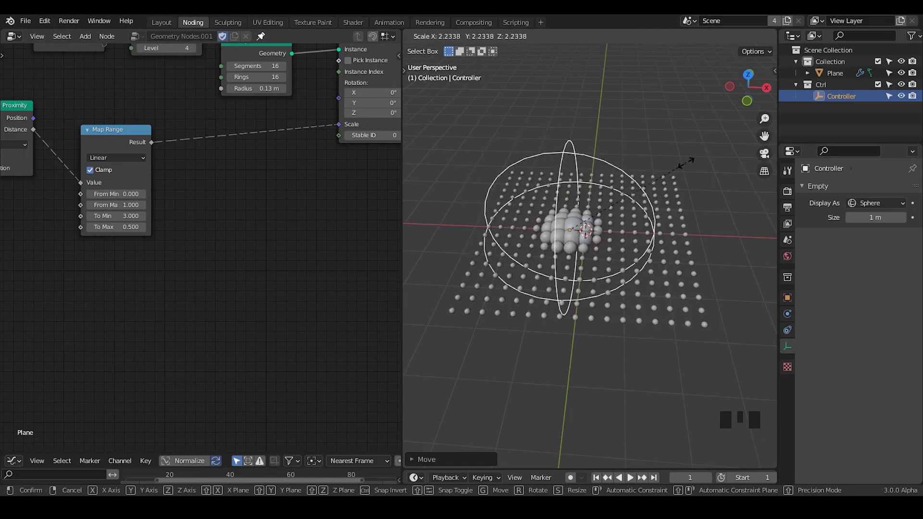
# Feed the Controller's Object Info Scale into Map Range From Max and delete the unused Distance node.
pyautogui.moveTo(175, 210); pyautogui.dragTo(70, 155)
pyautogui.click(70, 154)
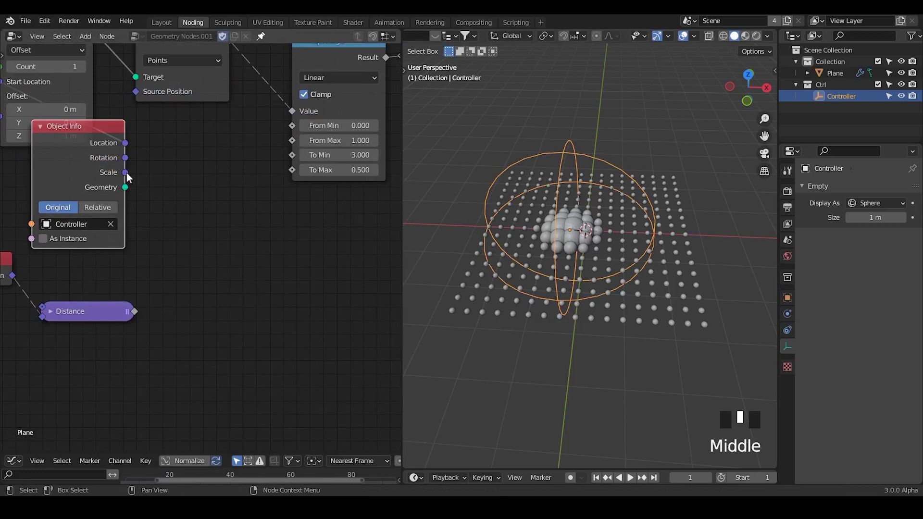
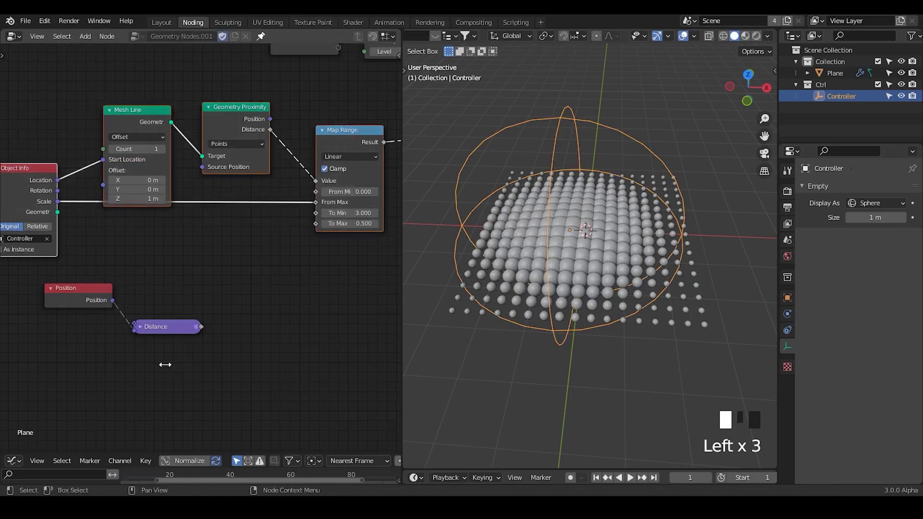
pyautogui.press('x')
pyautogui.click(86, 299)
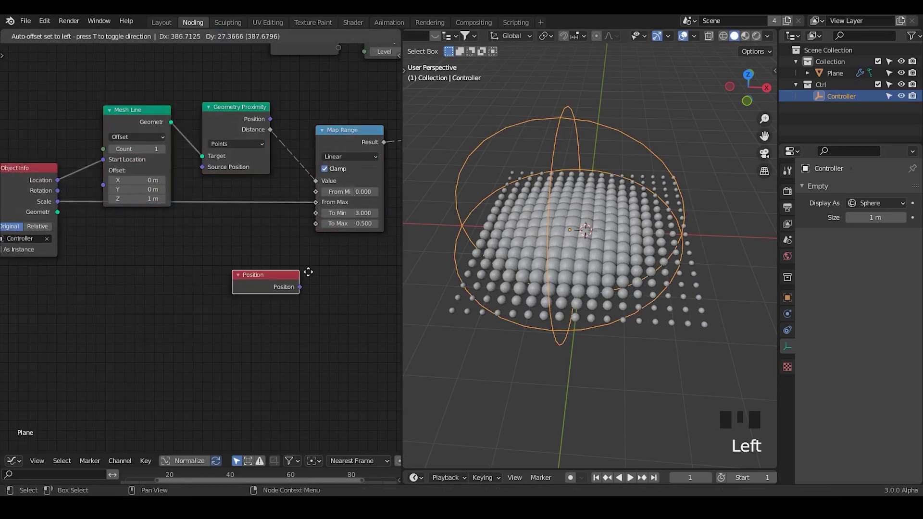
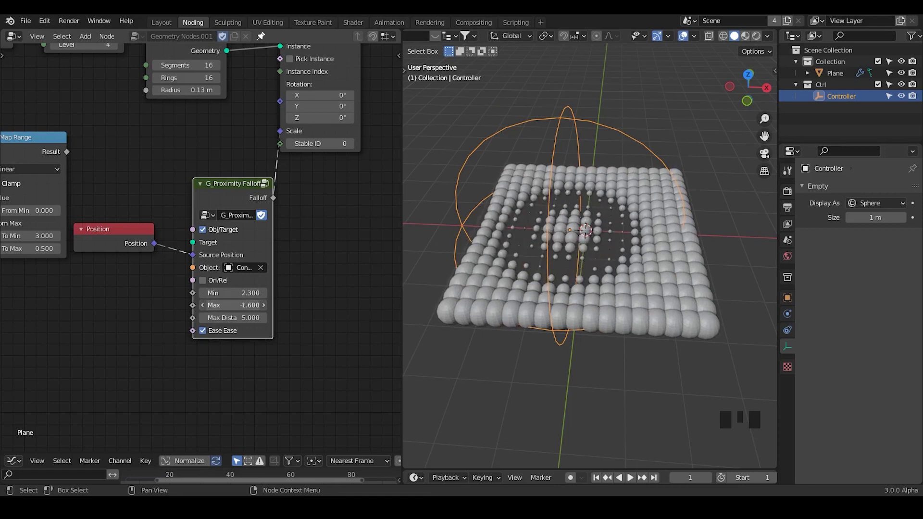
# Resize the Controller twice to check how the falloff hole in the sphere grid spreads.
pyautogui.press('s')
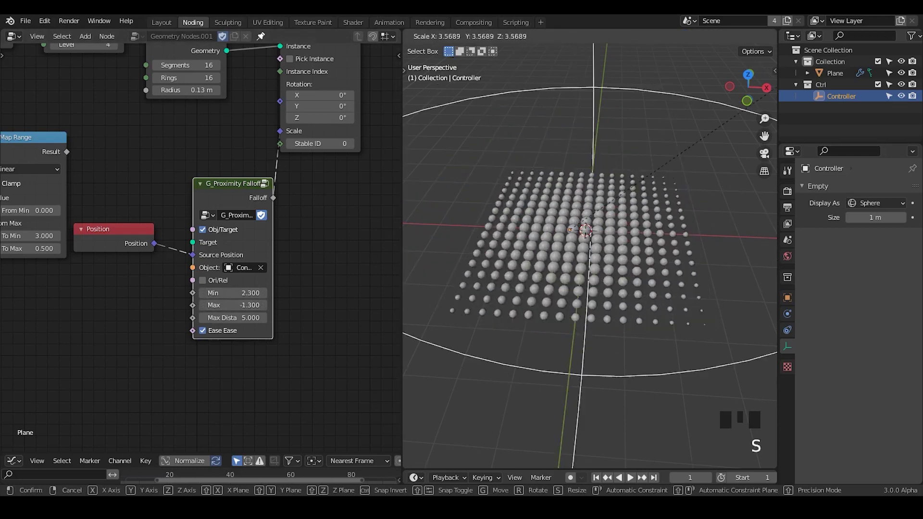
pyautogui.scroll(3)
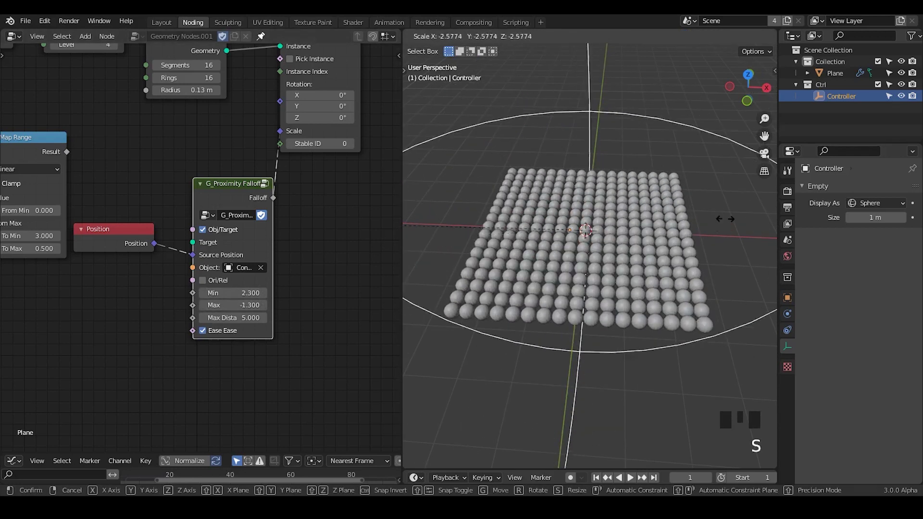
pyautogui.press('s')
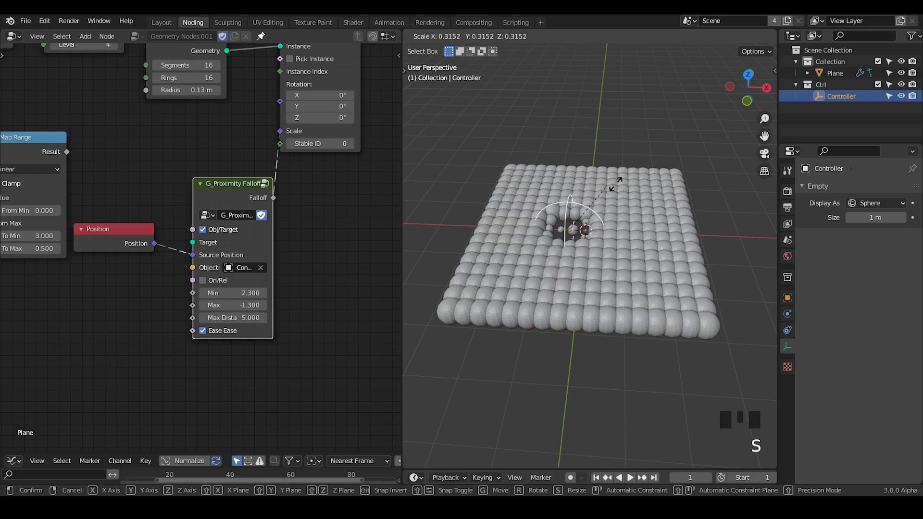